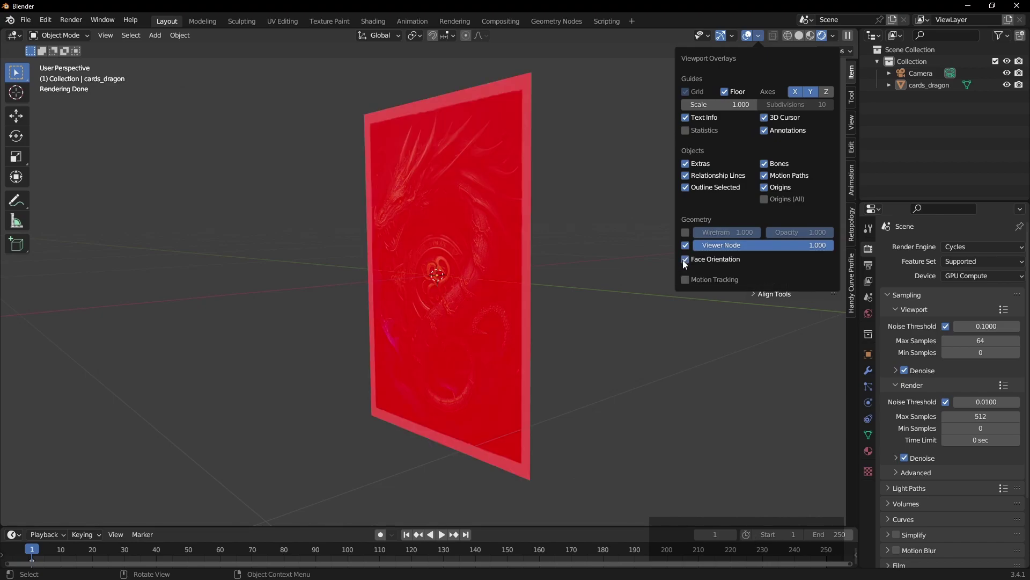
# Turn off the Face Orientation overlay and orbit to view the dragon card squarely
pyautogui.click(655, 275)
pyautogui.middleClick(605, 295)
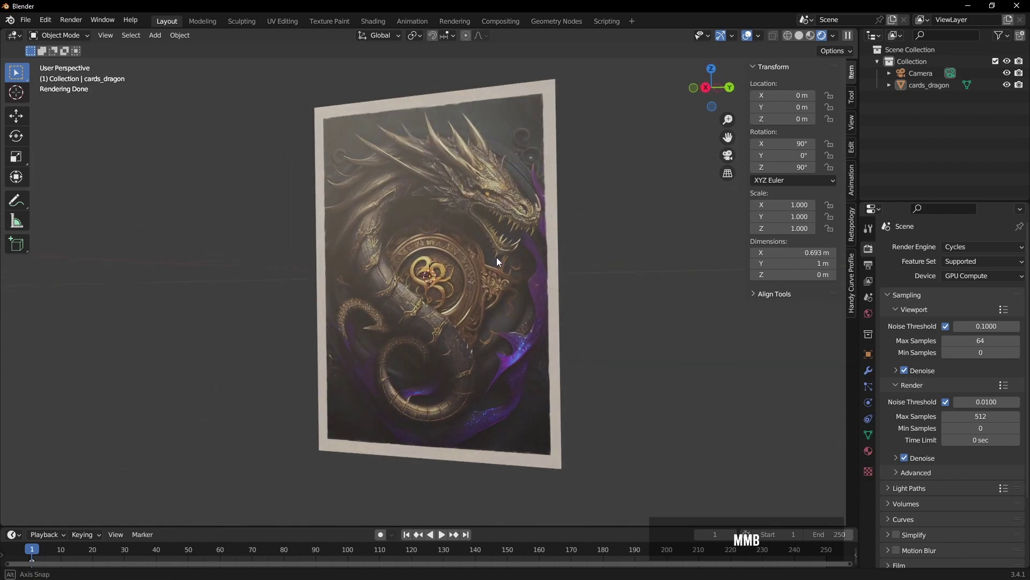
pyautogui.click(653, 268)
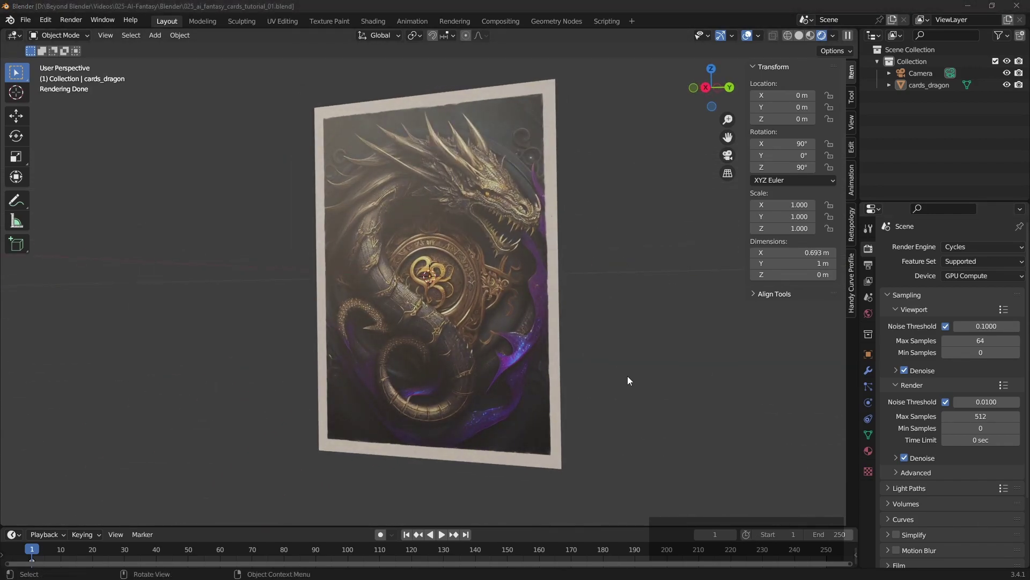
pyautogui.middleClick(548, 287)
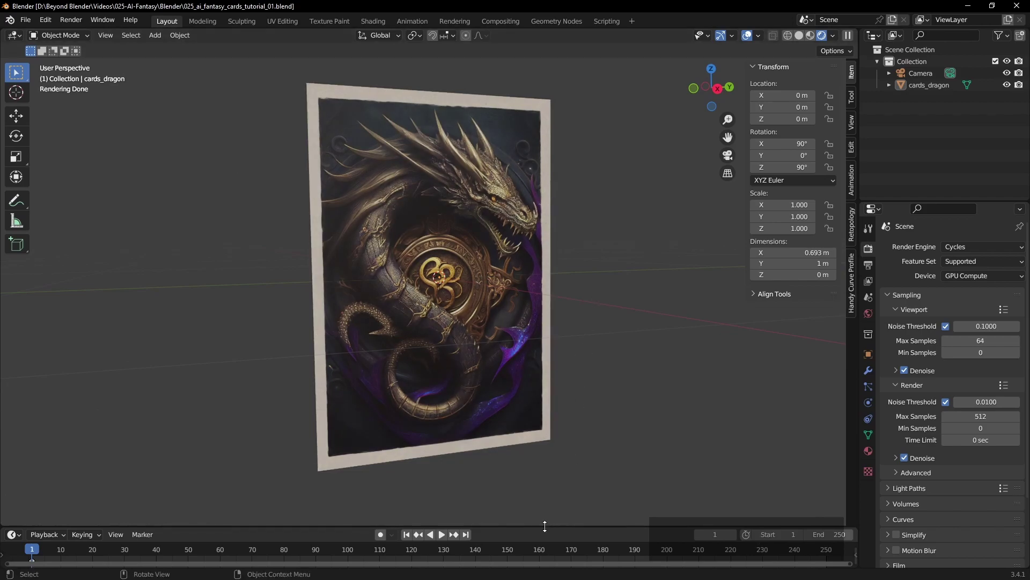
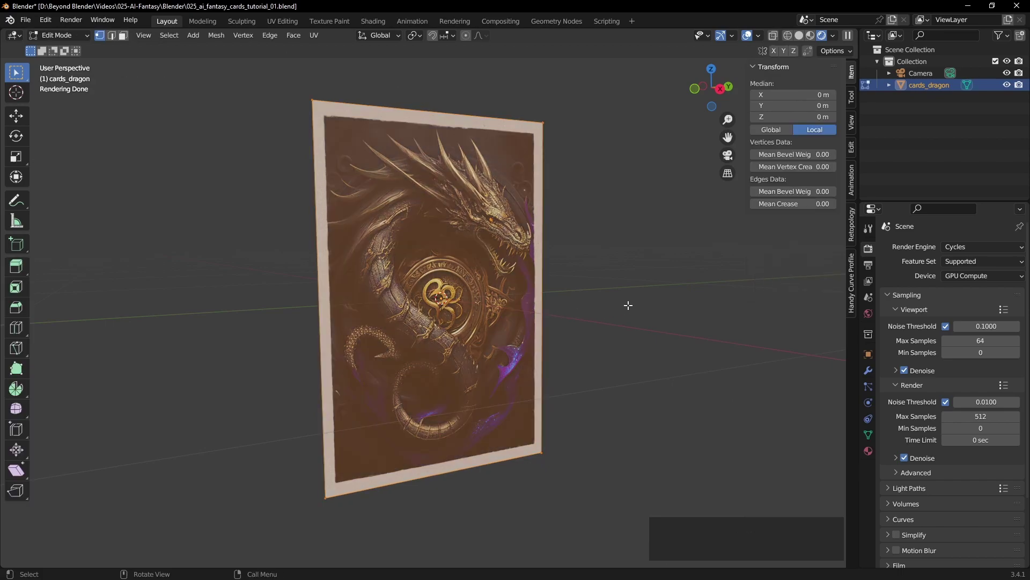
# Create a new Outliner collection and name it CARDS
pyautogui.press('Tab')
pyautogui.click(922, 90)
pyautogui.rightClick(918, 126)
pyautogui.click(878, 128)
pyautogui.click(911, 90)
pyautogui.press('shift+c')
pyautogui.press('shift+a')
pyautogui.press('shift+r')
pyautogui.press('shift+d')
pyautogui.press('shift+s')
pyautogui.press('Return')
# Move cards_dragon into the CARDS collection and face the card straight on
pyautogui.click(910, 98)
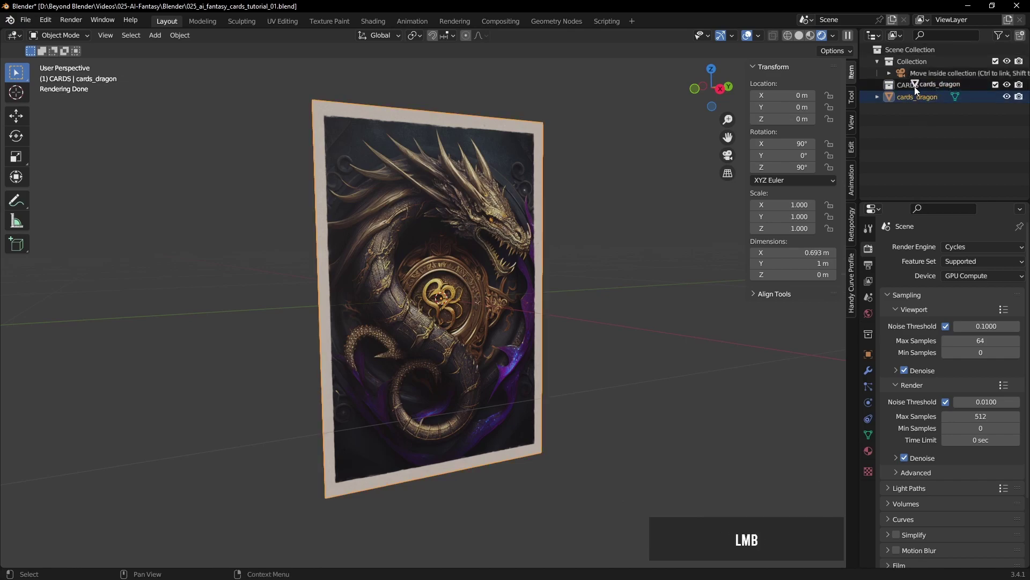
pyautogui.click(511, 227)
pyautogui.middleClick(596, 235)
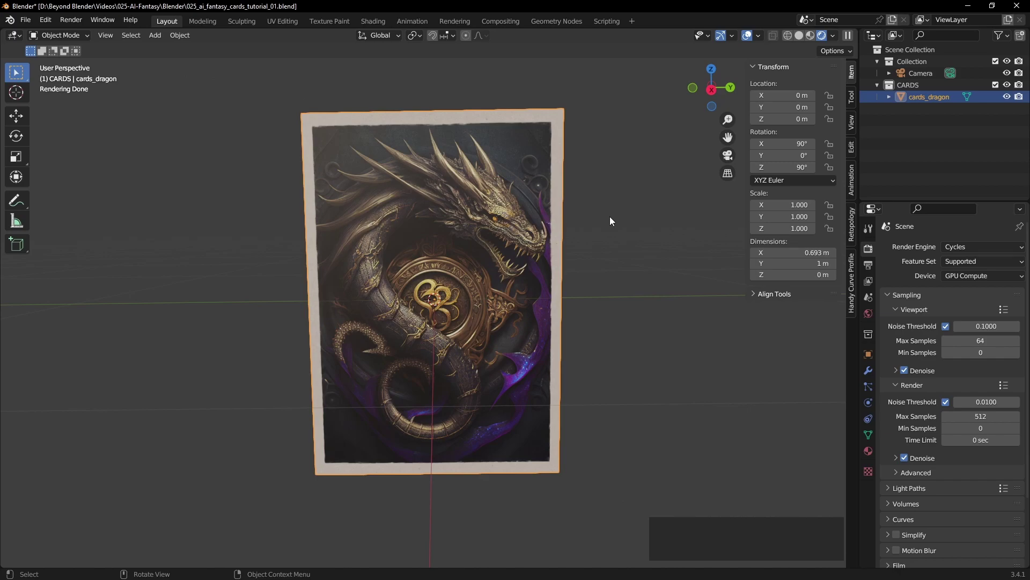
# Select the whole card mesh and bevel its corner vertices with extra segments for smooth rounding
pyautogui.press('Tab')
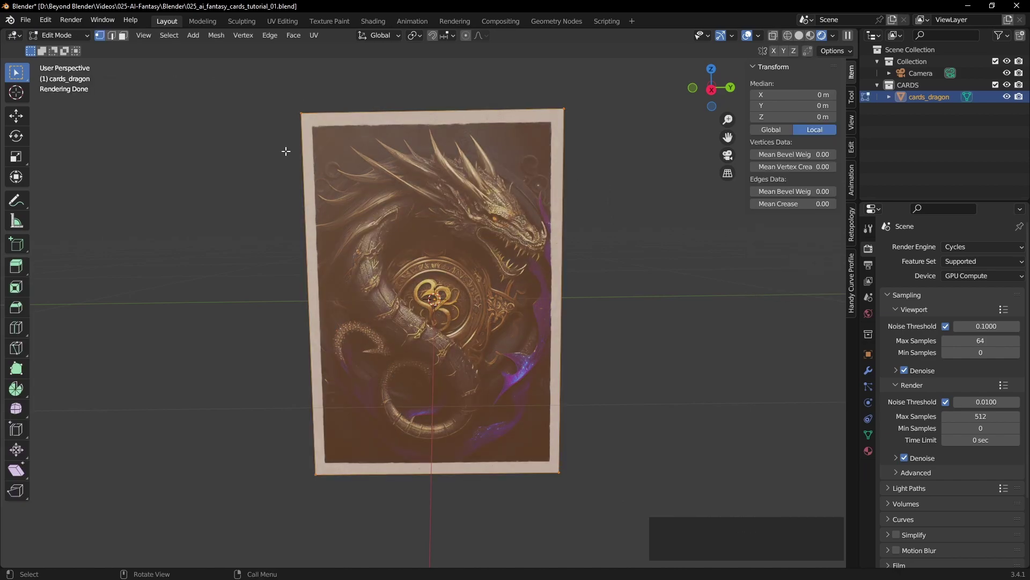
pyautogui.click(102, 40)
pyautogui.press('a')
pyautogui.press('a')
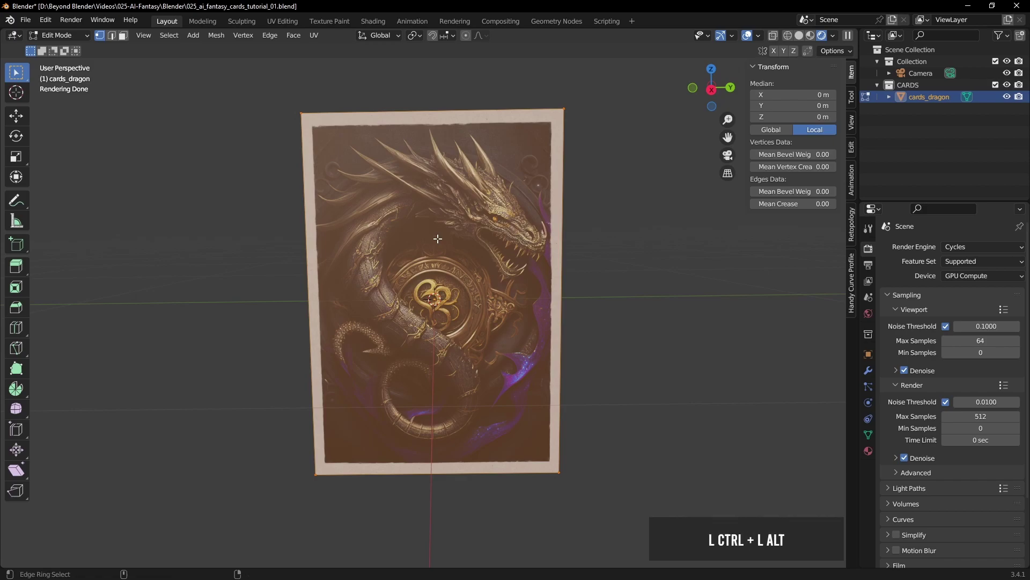
pyautogui.press('ctrl+alt+b')
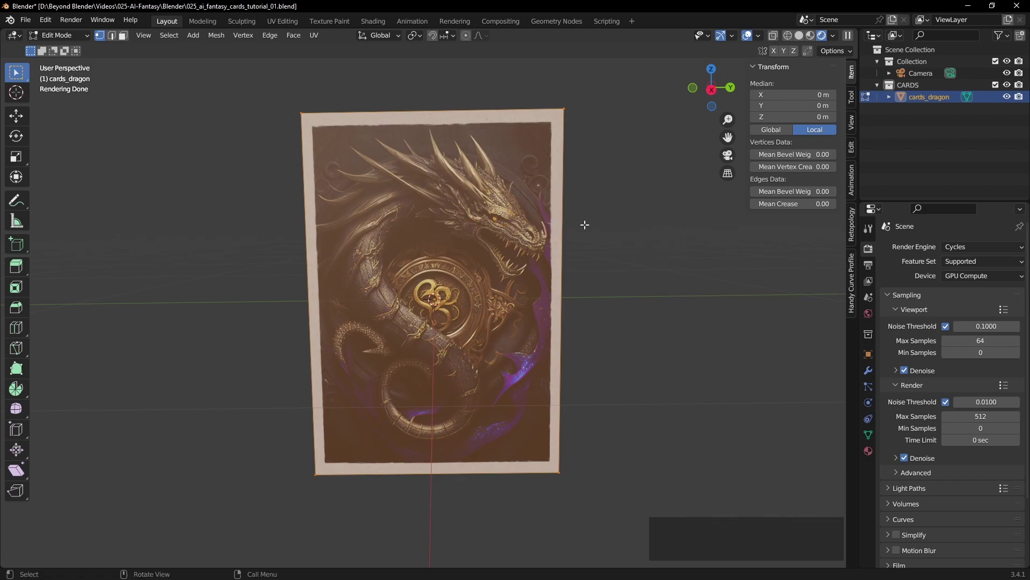
pyautogui.press('ctrl+shift+b')
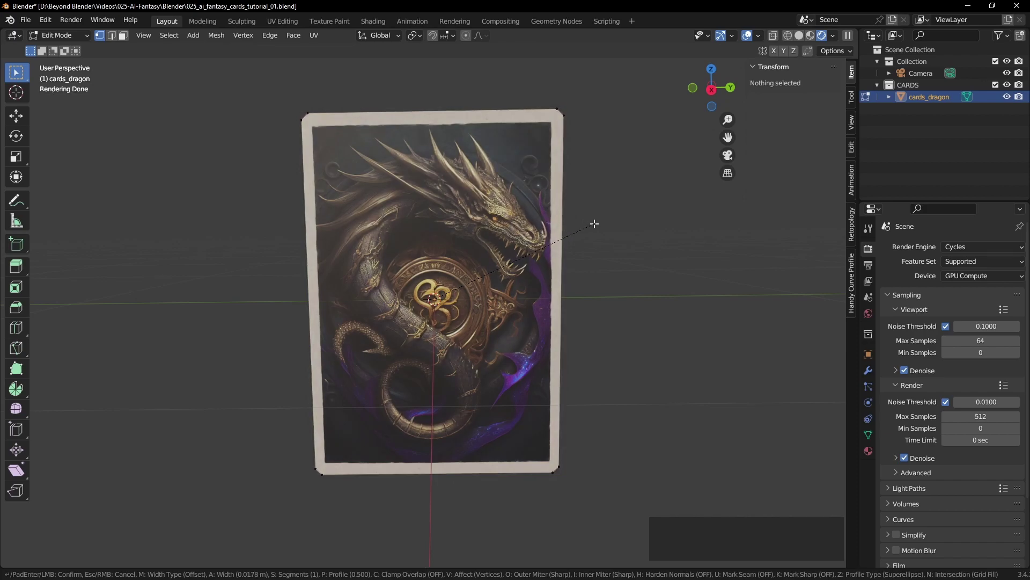
pyautogui.scroll(3)
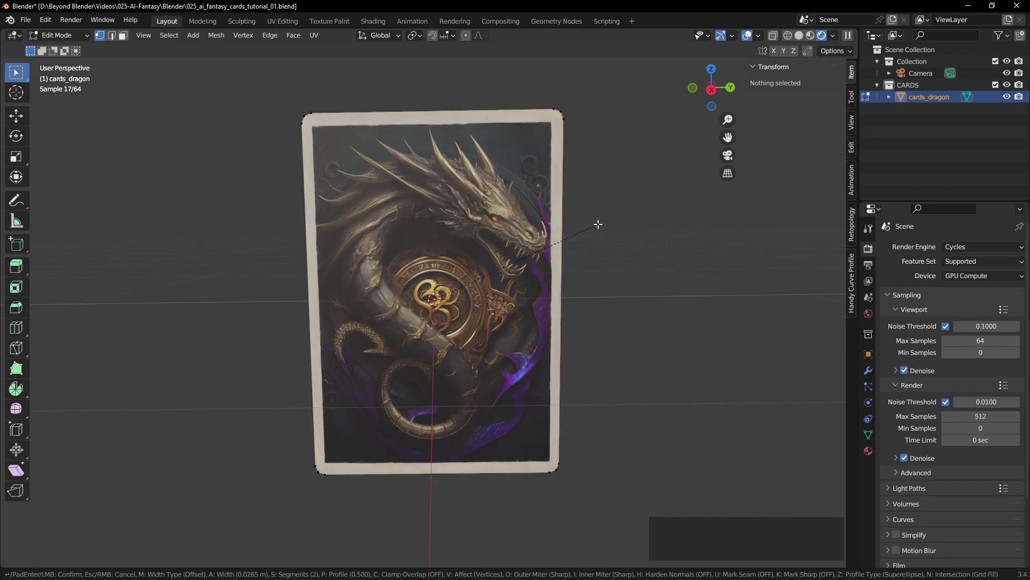
pyautogui.scroll(3)
pyautogui.scroll(3)
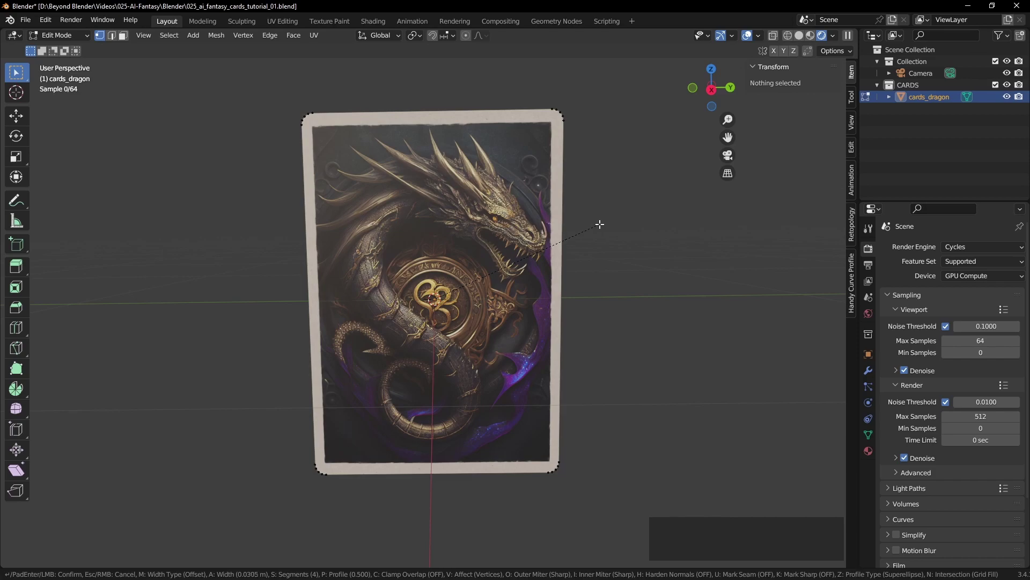
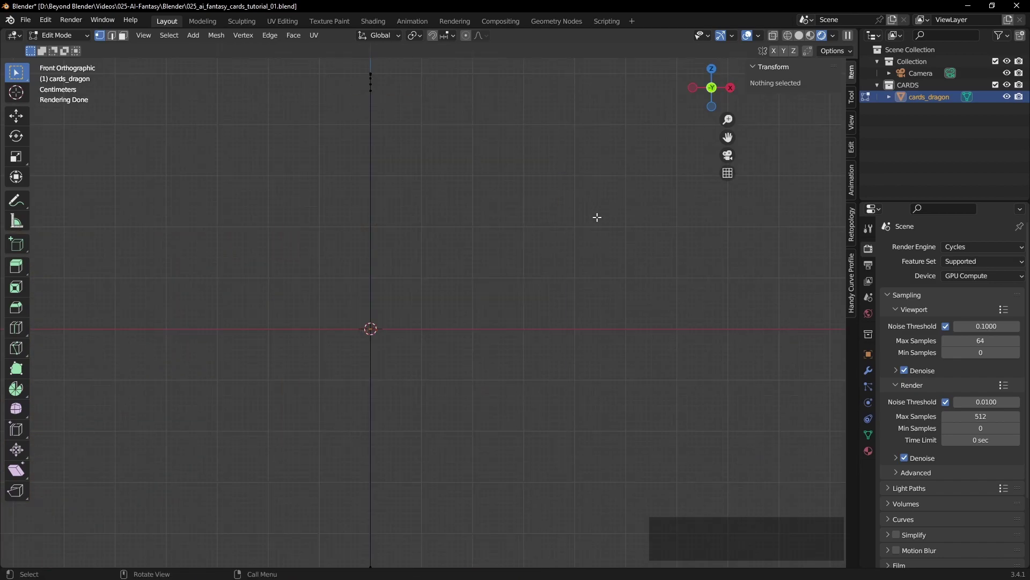
# Check the card from the front view in object and edit mode so it stands upright
pyautogui.press('KP_3')
pyautogui.press('KP_1')
pyautogui.press('Tab')
pyautogui.middleClick(583, 243)
pyautogui.scroll(-3)
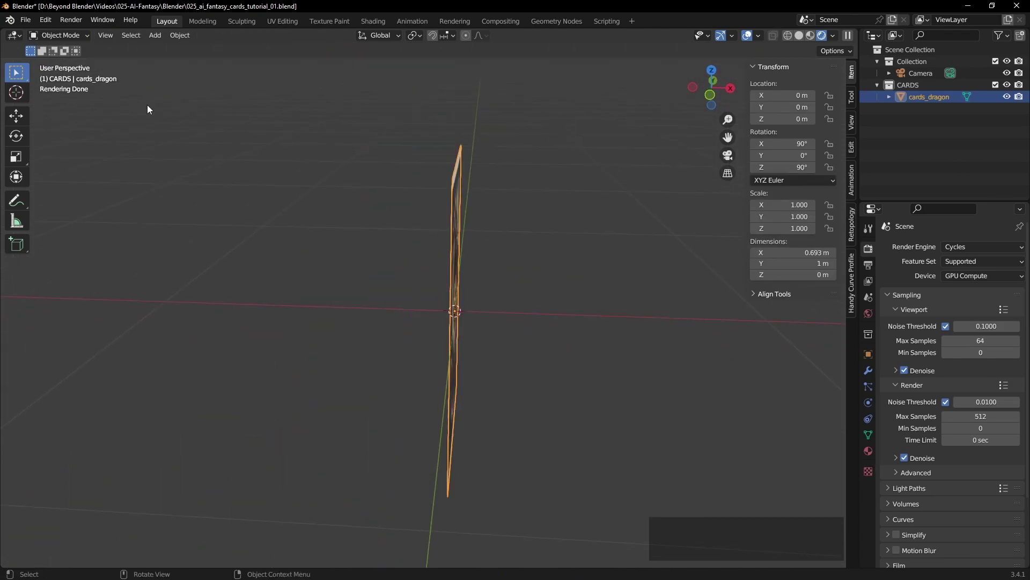
pyautogui.press('Tab')
pyautogui.click(126, 41)
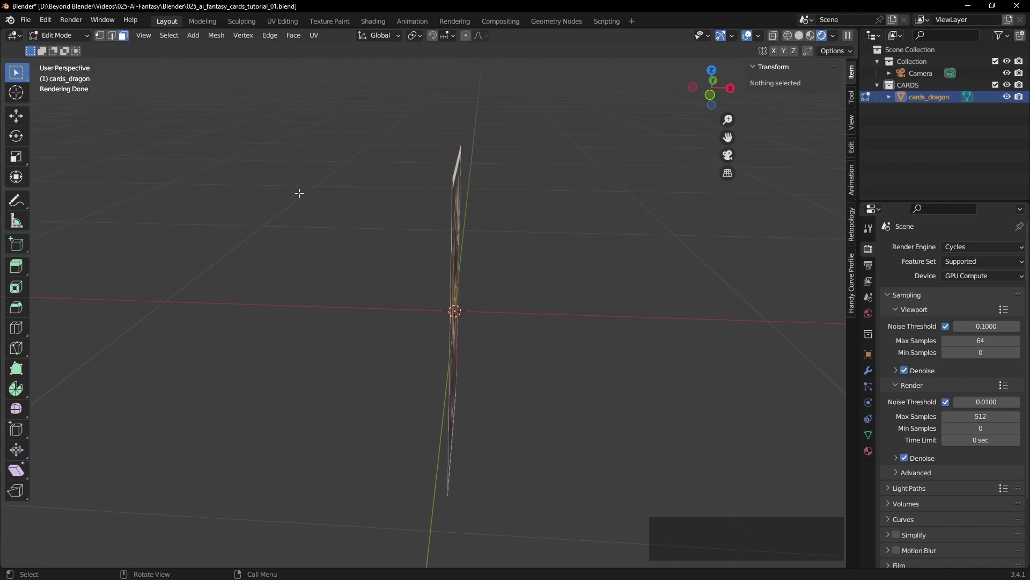
pyautogui.press('Tab')
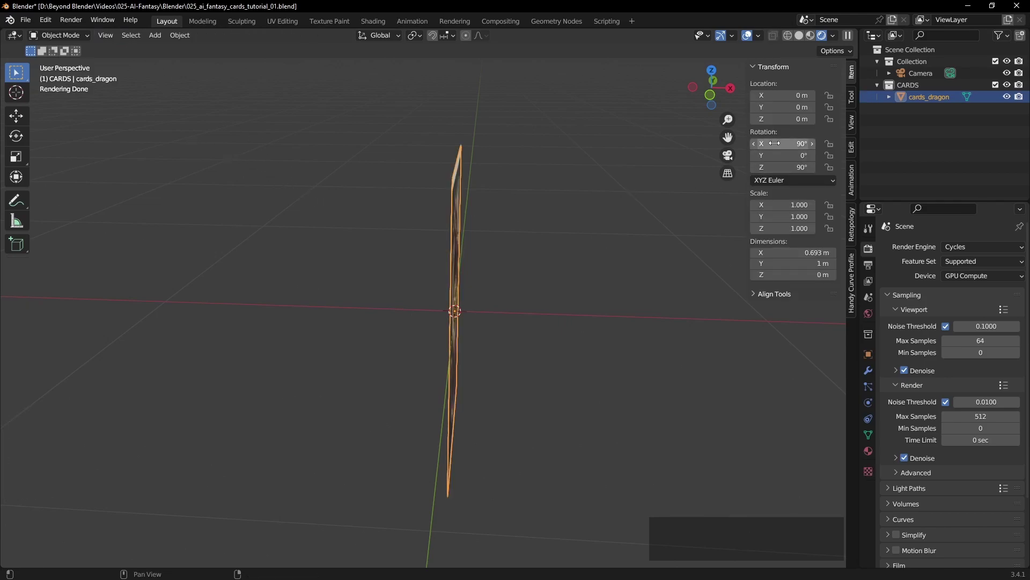
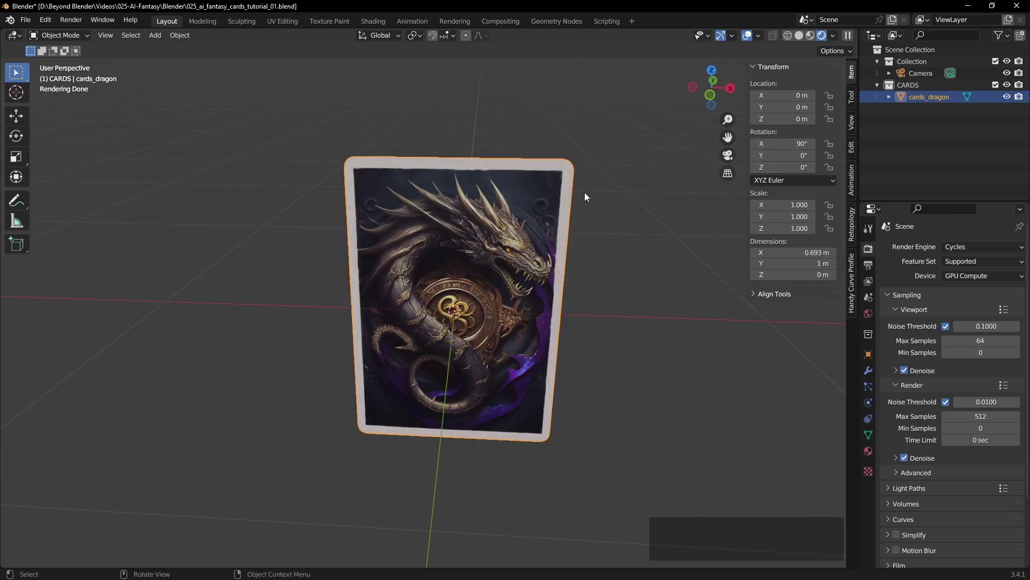
# Apply the card's rotation so all rotation values read zero
pyautogui.press('ctrl+a')
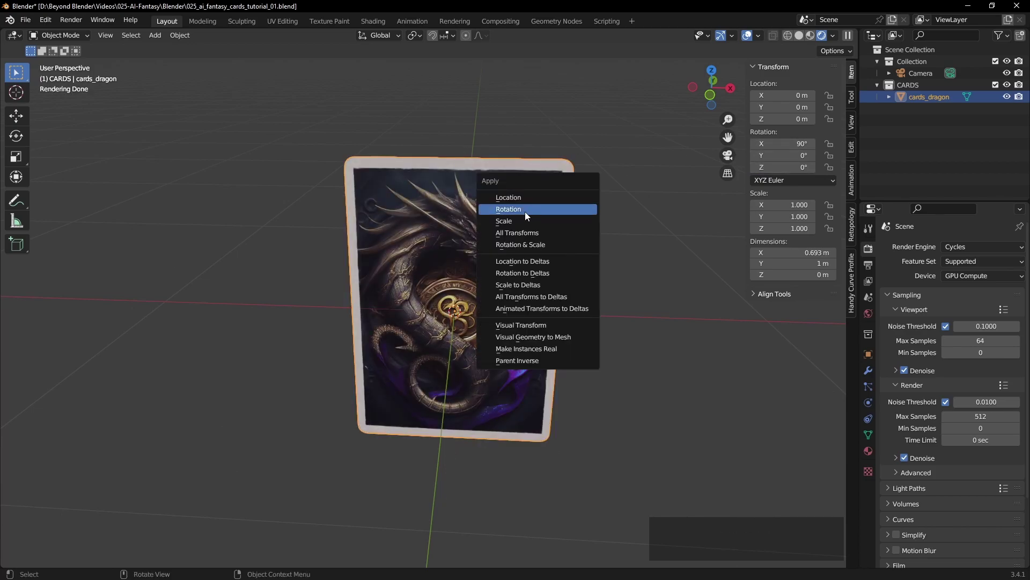
pyautogui.click(551, 214)
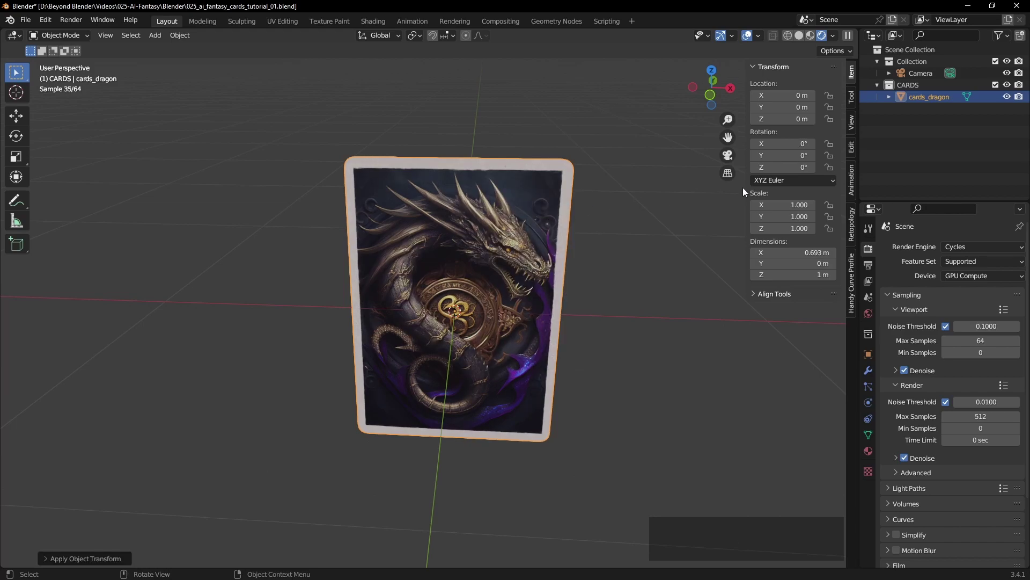
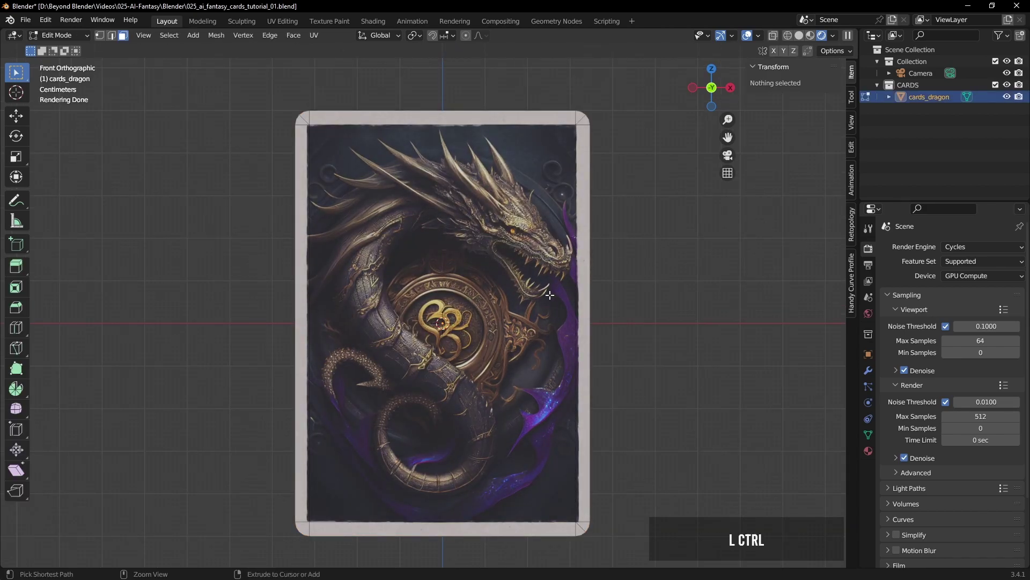
# Add horizontal and vertical loop cuts to subdivide the card into an even grid
pyautogui.press('ctrl+r')
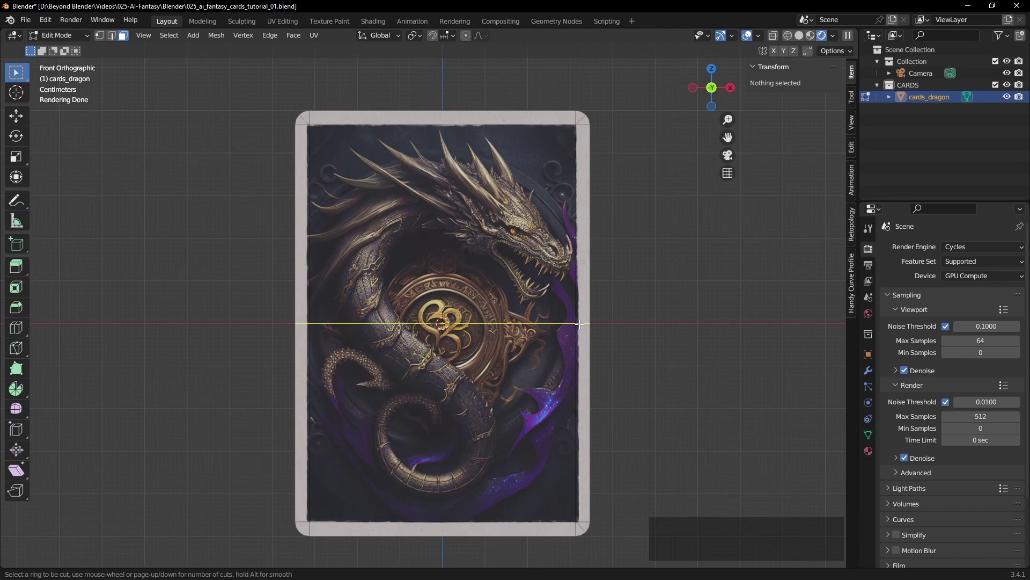
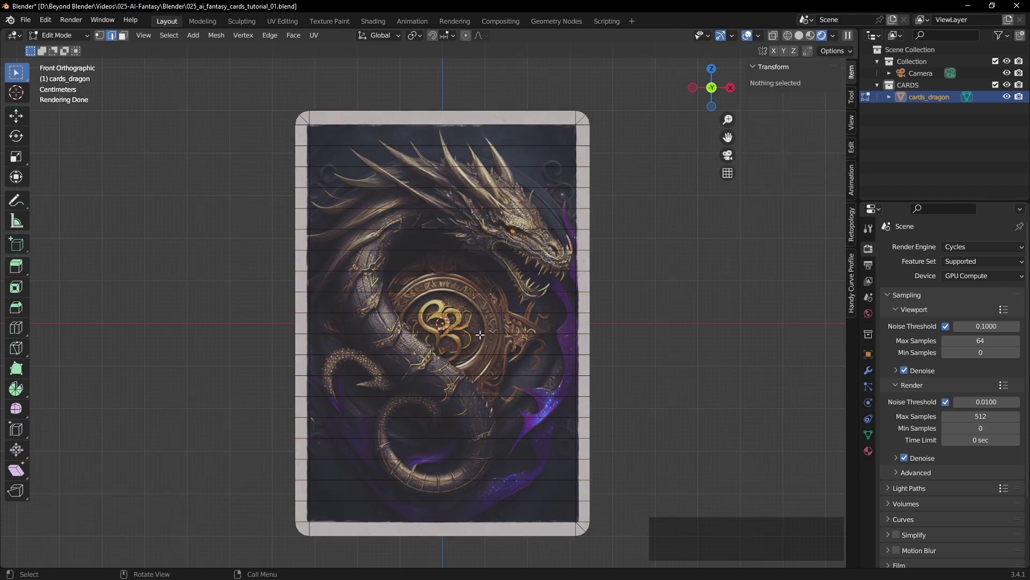
pyautogui.press('ctrl+r')
pyautogui.scroll(3)
pyautogui.scroll(3)
pyautogui.scroll(3)
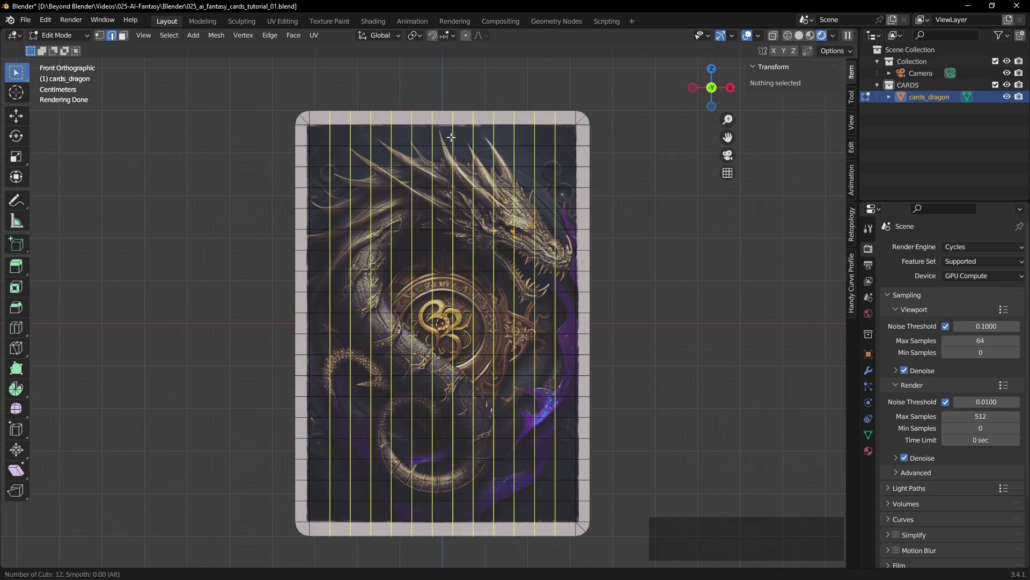
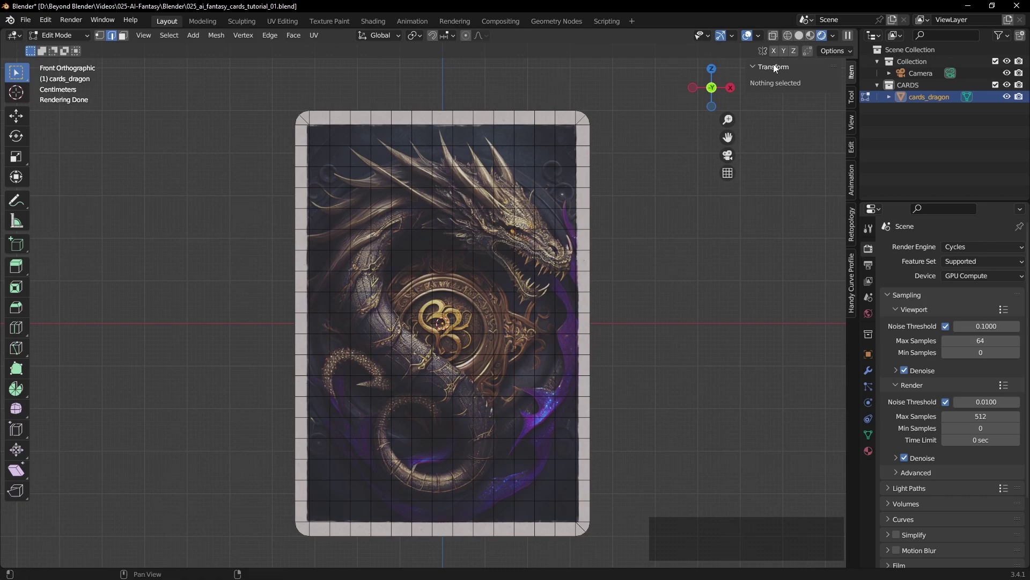
# Inspect the grid in solid shading, return to object mode and save the file
pyautogui.click(803, 38)
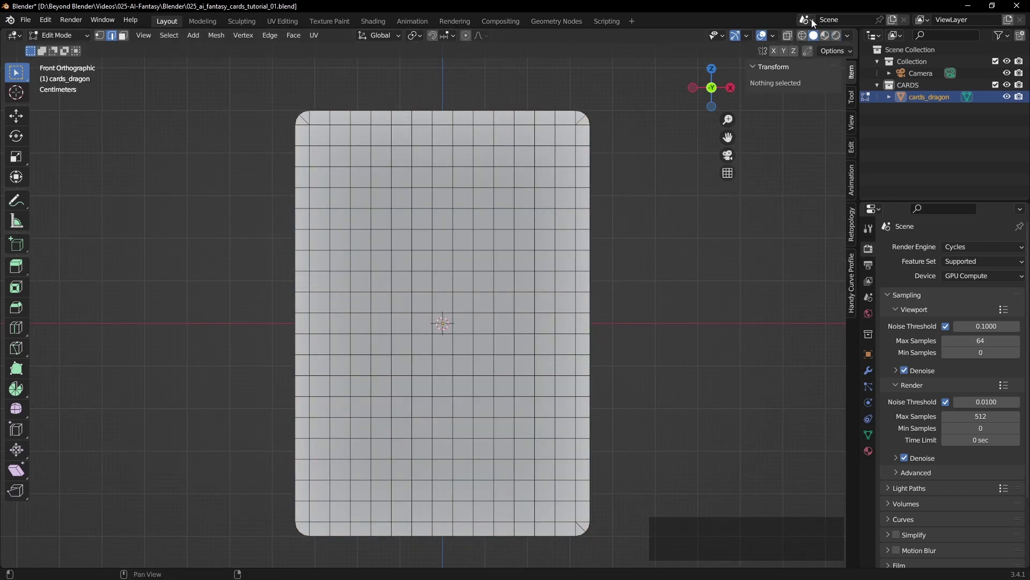
pyautogui.click(842, 41)
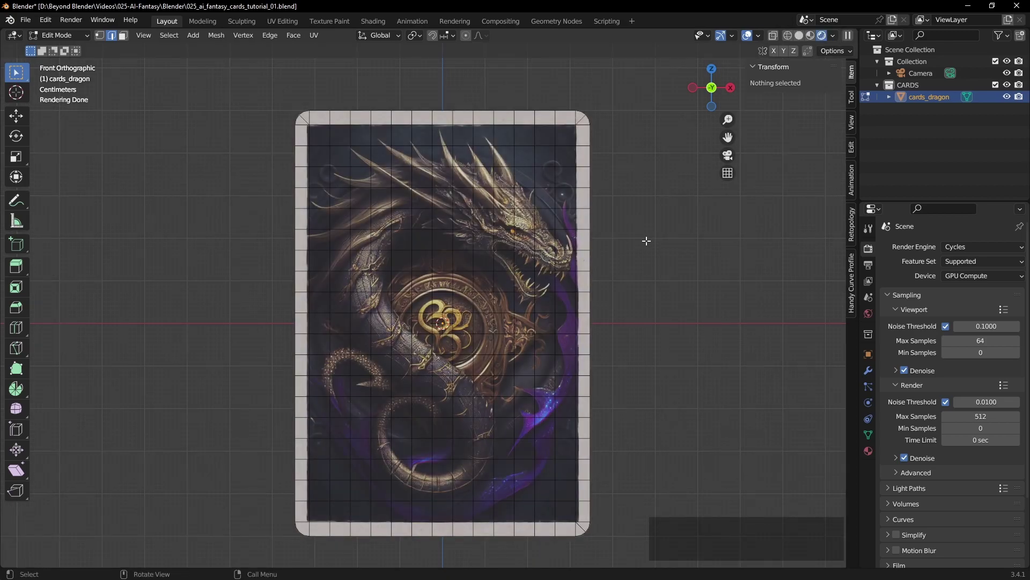
pyautogui.press('Tab')
pyautogui.click(650, 245)
pyautogui.middleClick(538, 251)
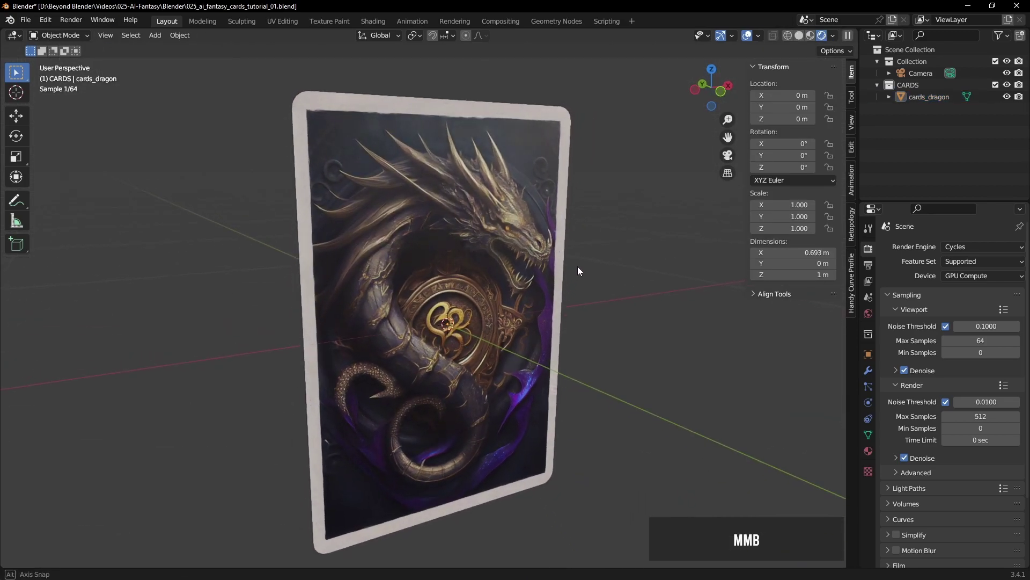
pyautogui.press('ctrl+s')
pyautogui.middleClick(545, 225)
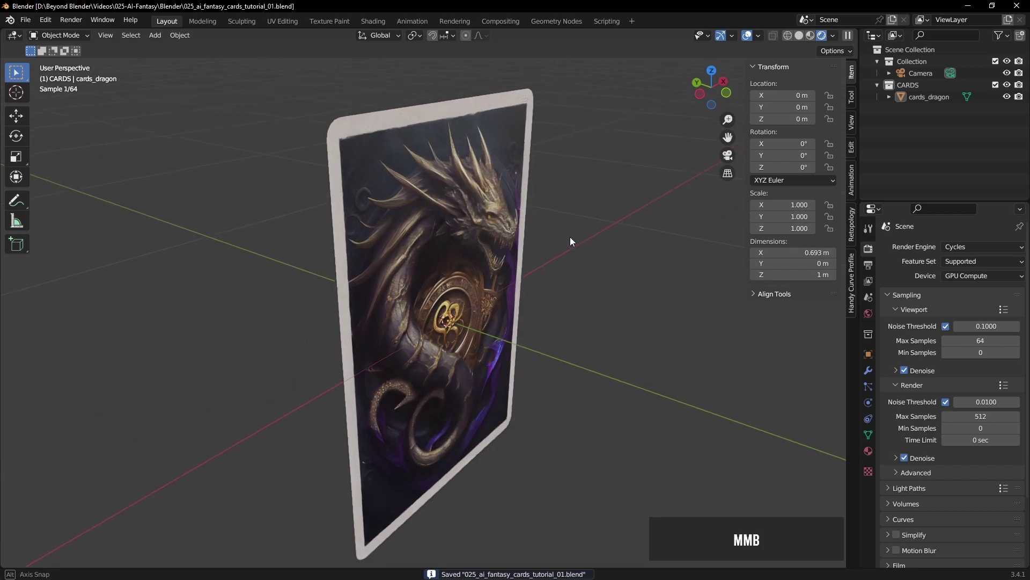
# Add a Solidify modifier to the card with 0.003 m thickness
pyautogui.middleClick(504, 212)
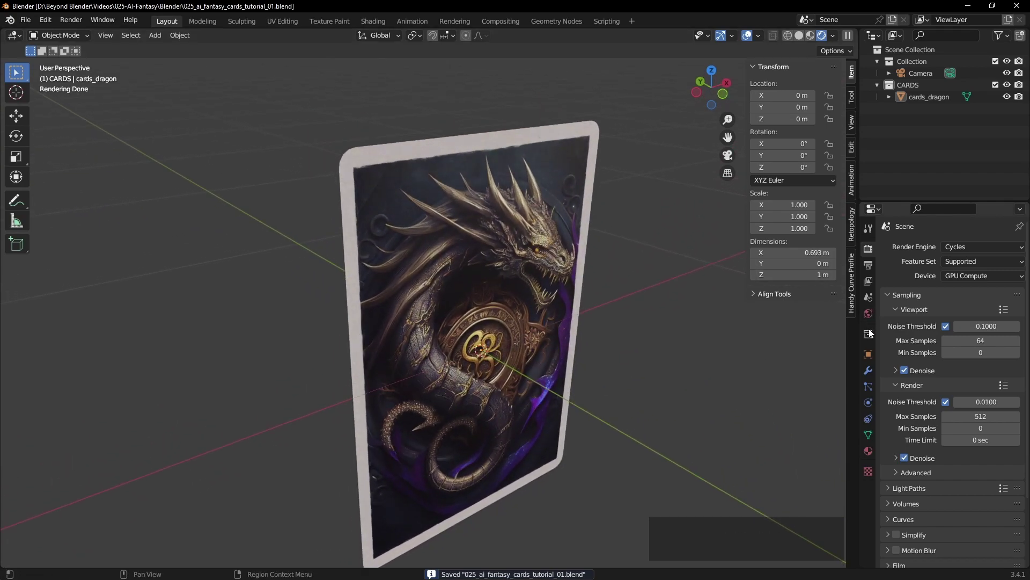
pyautogui.click(868, 378)
pyautogui.click(908, 248)
pyautogui.click(793, 449)
pyautogui.middleClick(505, 209)
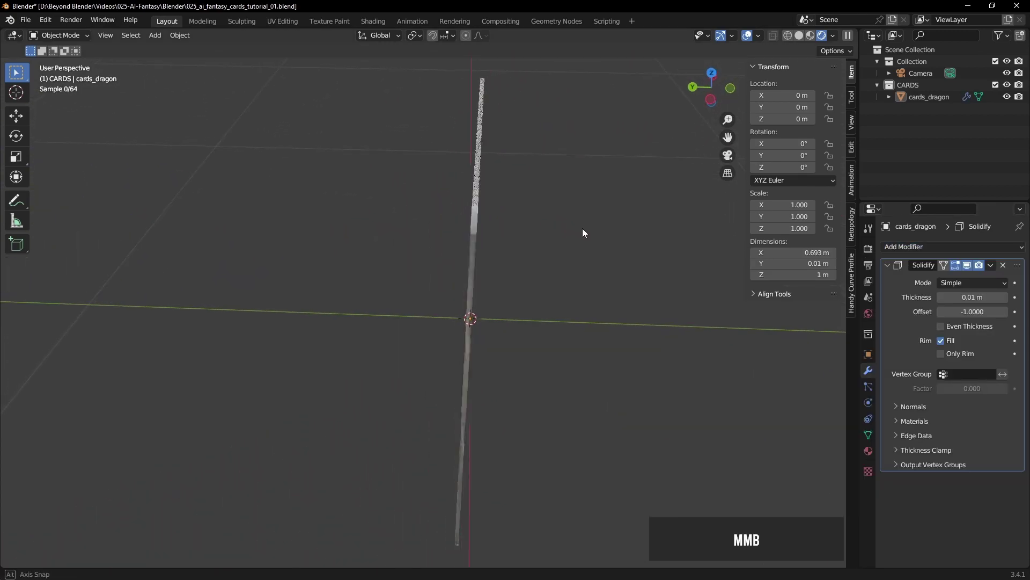
pyautogui.press('Return')
pyautogui.scroll(-3)
pyautogui.middleClick(546, 345)
pyautogui.middleClick(556, 311)
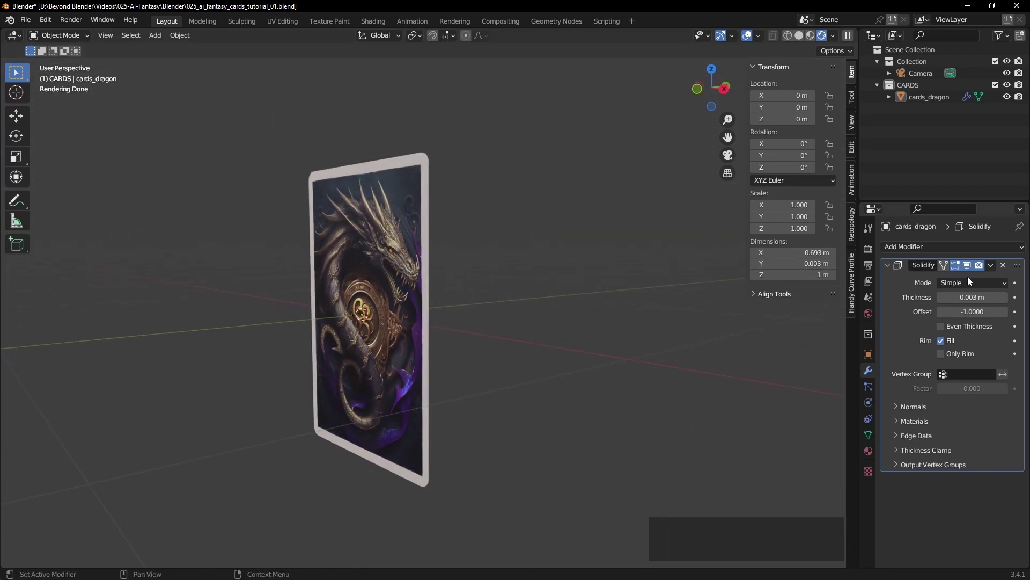
# Apply the Solidify modifier permanently and reselect the card
pyautogui.click(993, 272)
pyautogui.click(946, 282)
pyautogui.click(589, 291)
pyautogui.middleClick(575, 225)
pyautogui.click(423, 235)
pyautogui.scroll(3)
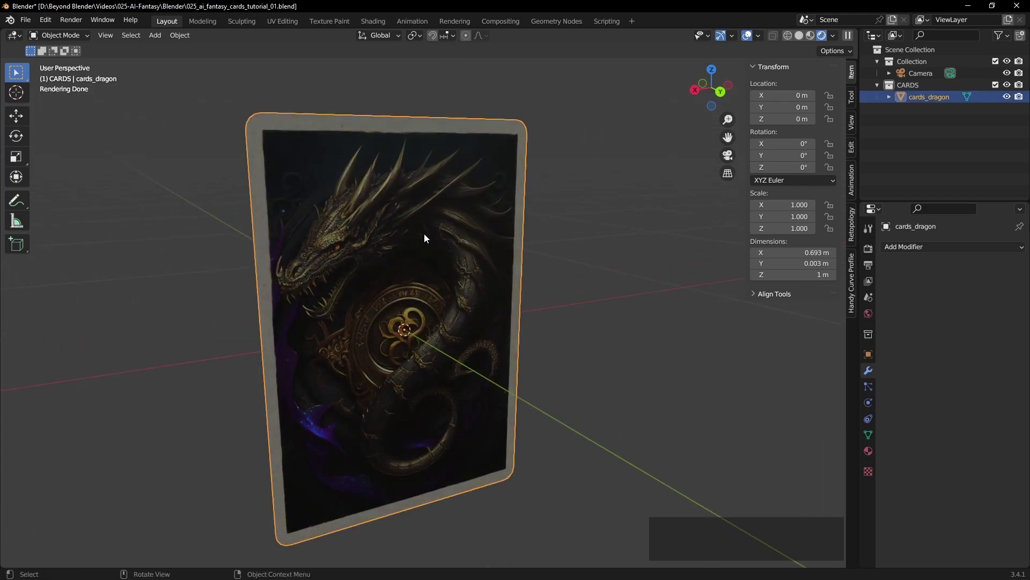
# Enter mesh editing, switch to the UV Editing workspace and select all UV points
pyautogui.press('Tab')
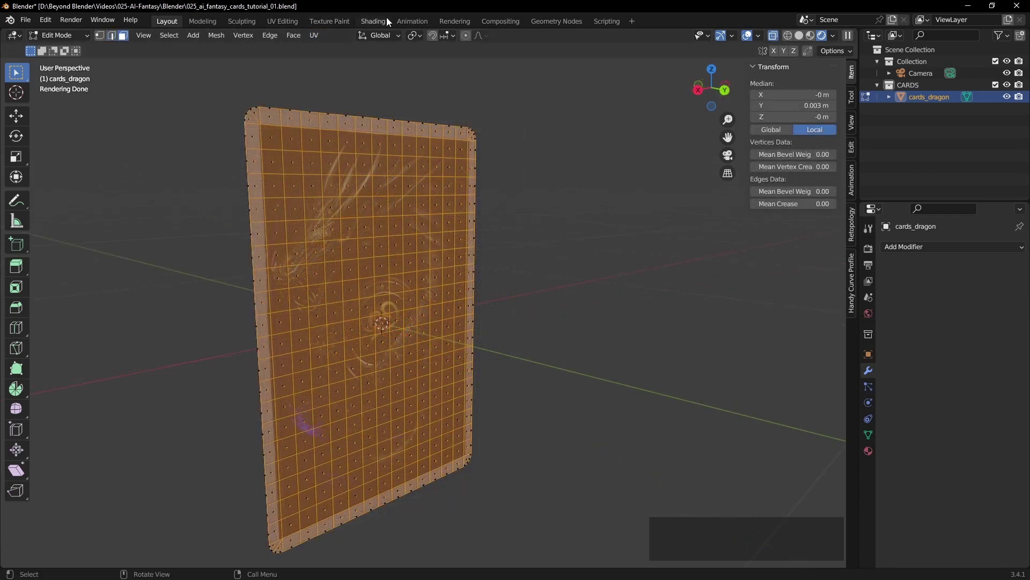
pyautogui.click(285, 26)
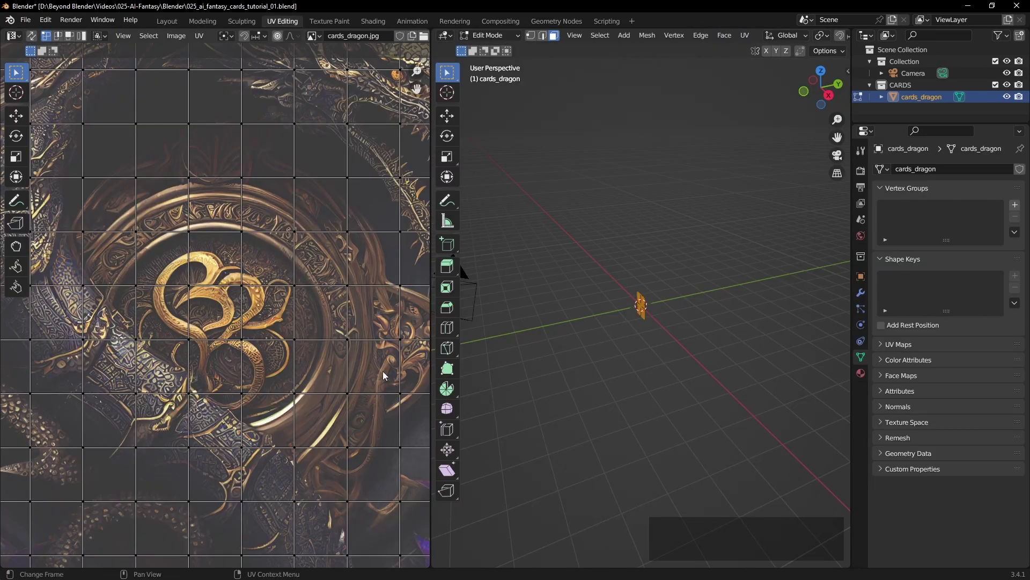
pyautogui.scroll(-3)
pyautogui.scroll(-3)
pyautogui.middleClick(320, 325)
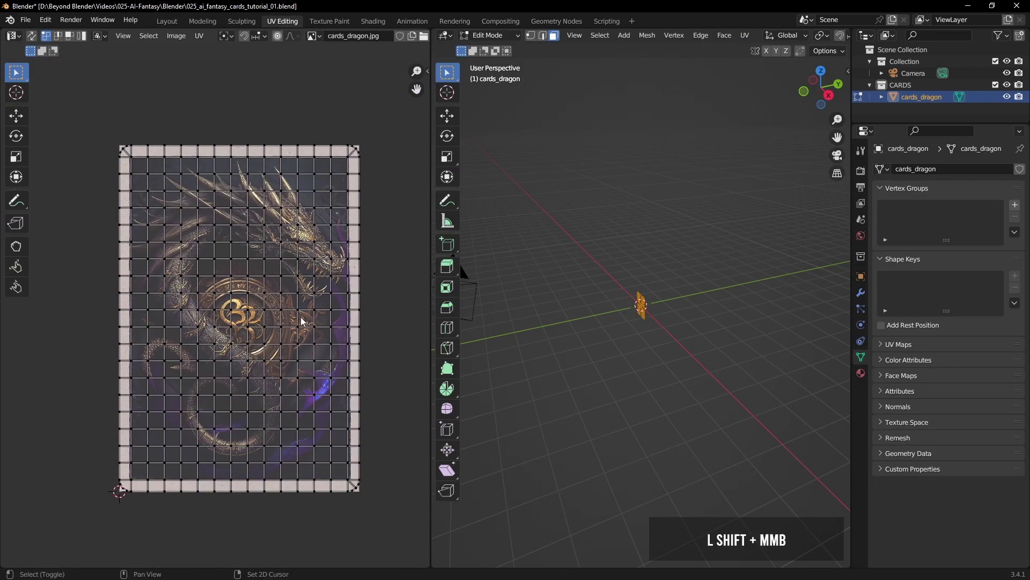
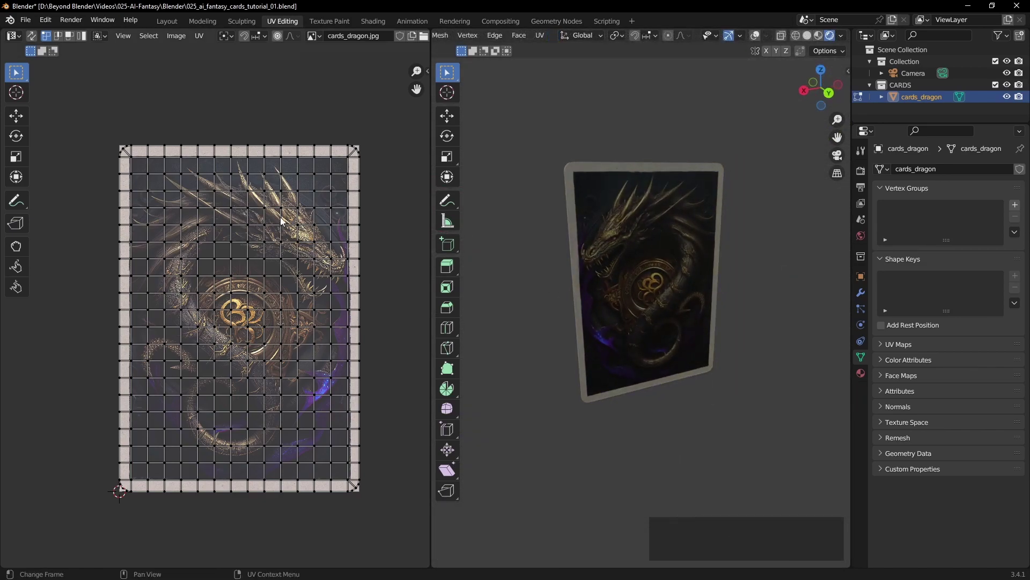
pyautogui.press('a')
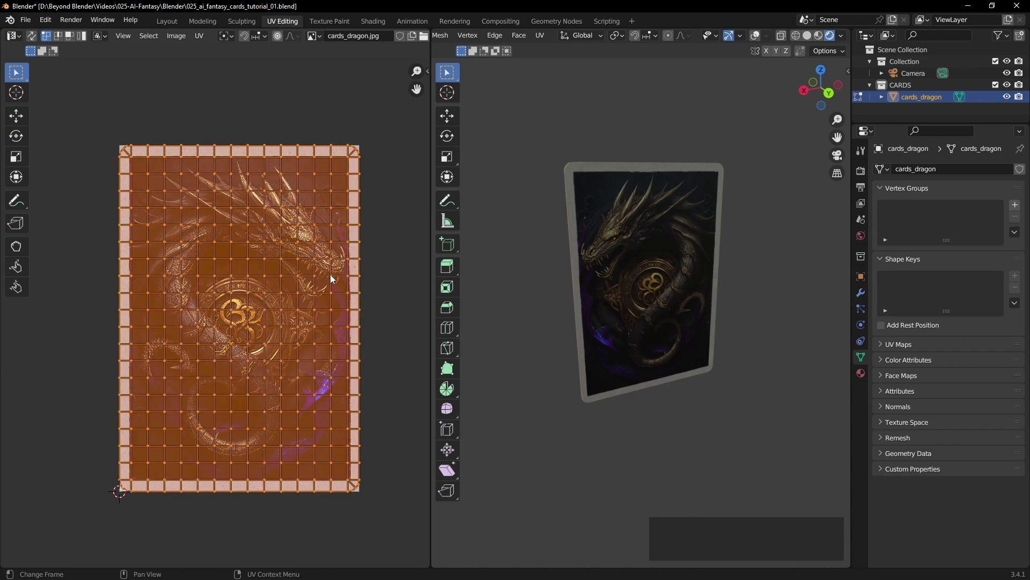
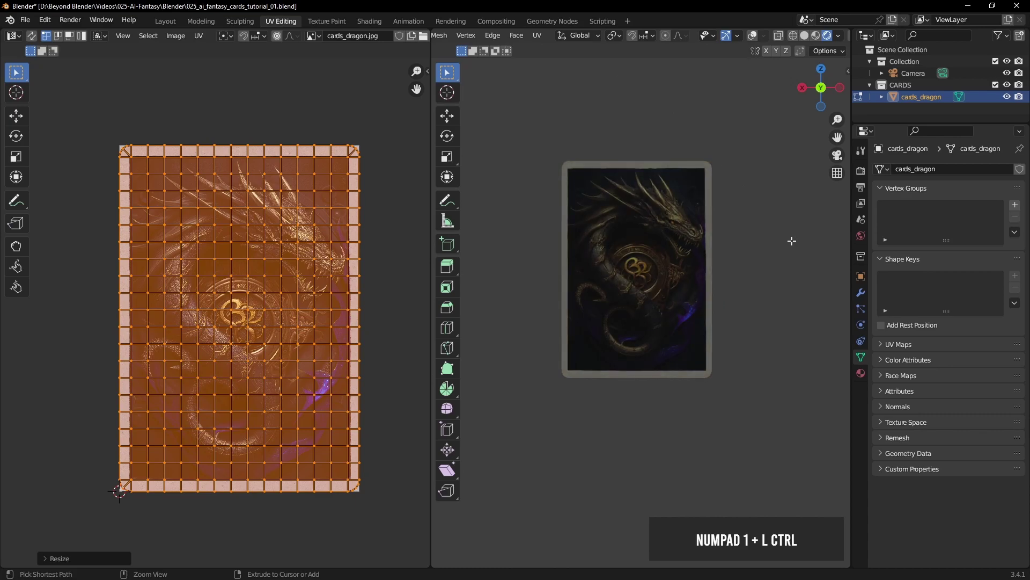
# Mirror the UVs so the artwork reads correctly and return to the Layout workspace
pyautogui.press('ctrl+KP_1')
pyautogui.press('KP_1')
pyautogui.click(167, 21)
pyautogui.press('Tab')
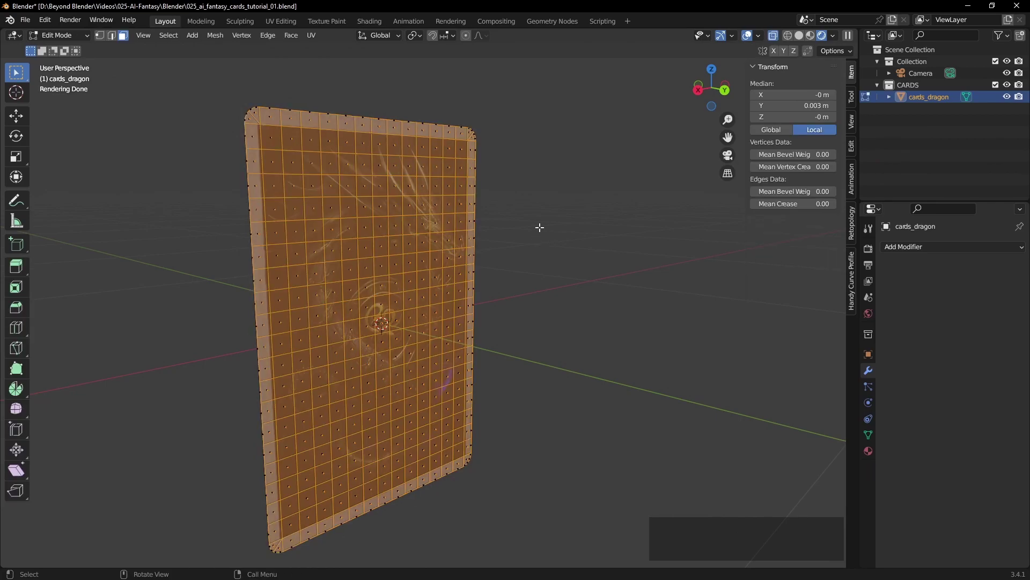
# Set the card's origin at its bottom corner and save the file
pyautogui.press('Tab')
pyautogui.click(542, 232)
pyautogui.middleClick(398, 267)
pyautogui.middleClick(576, 258)
pyautogui.press('ctrl+s')
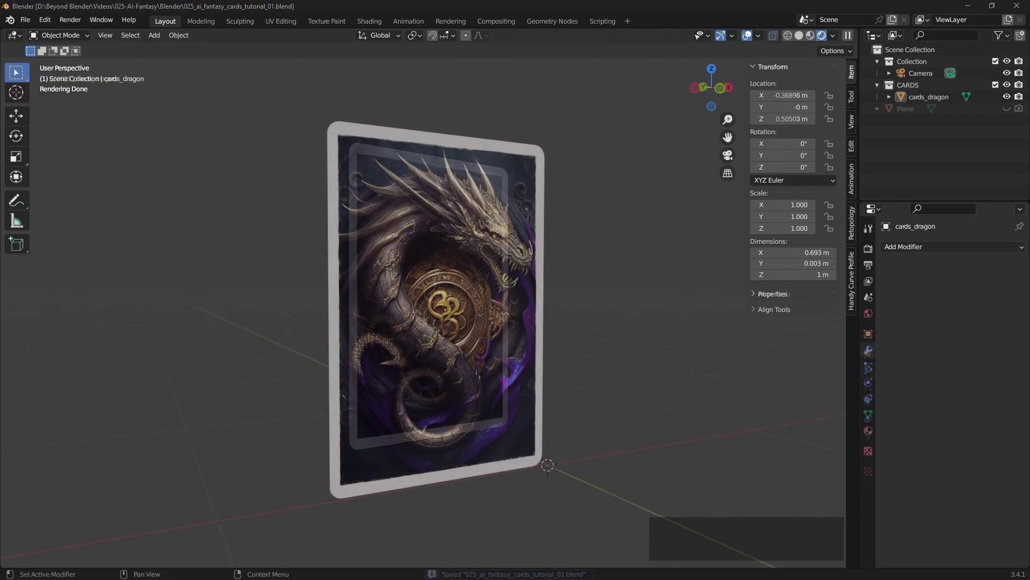
# Orbit to inspect the card's side, select it and enter mesh editing
pyautogui.middleClick(491, 325)
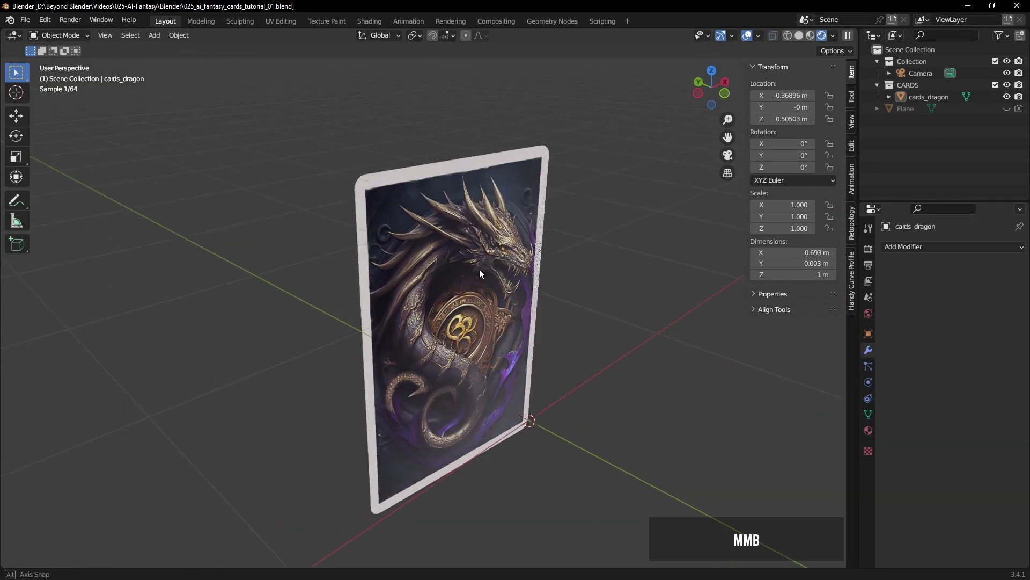
pyautogui.scroll(3)
pyautogui.middleClick(501, 286)
pyautogui.middleClick(495, 253)
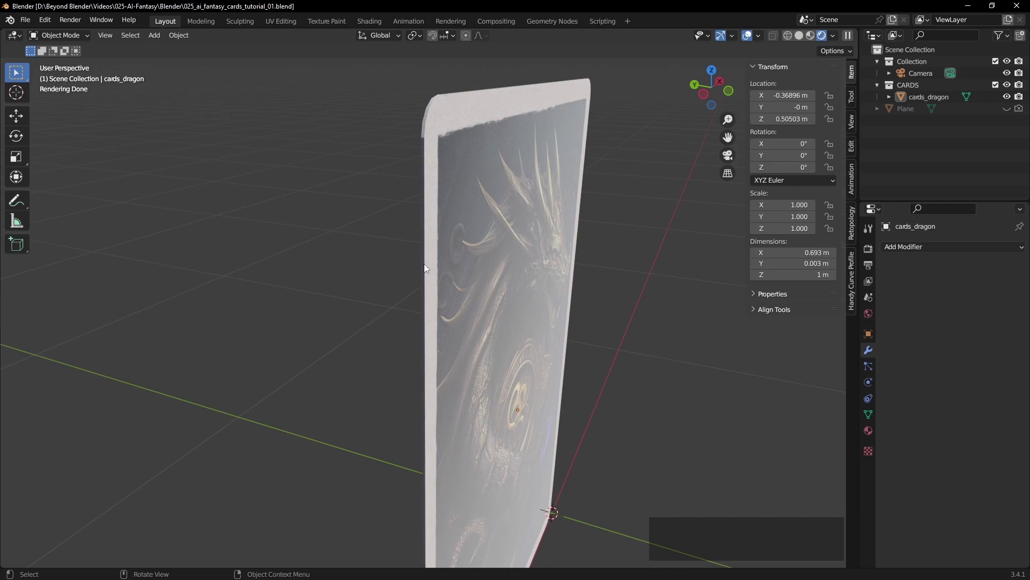
pyautogui.middleClick(459, 295)
pyautogui.click(465, 227)
pyautogui.press('Tab')
# Select all UVs in the UV Editing workspace and start scaling them to the card border
pyautogui.click(297, 28)
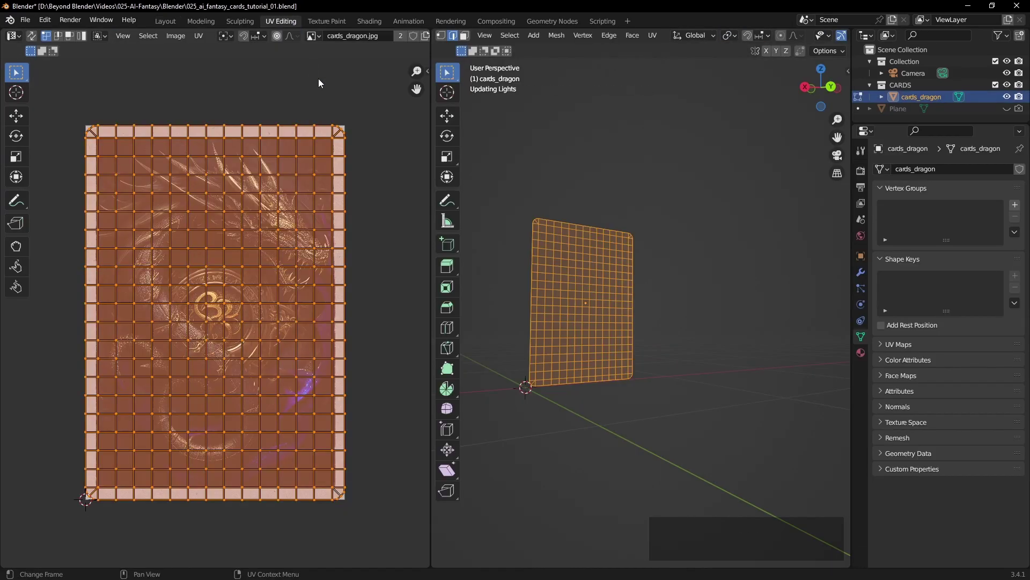
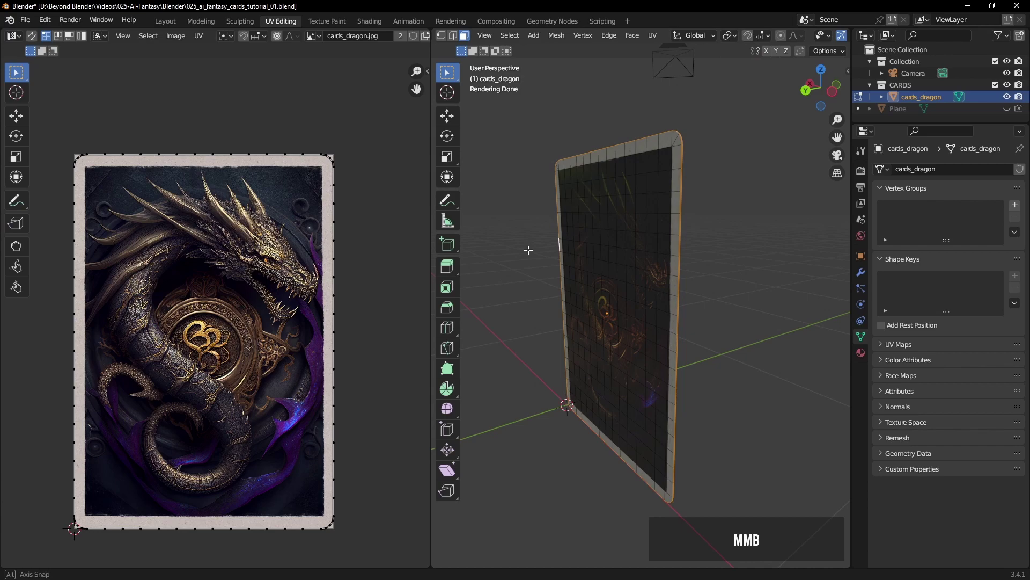
pyautogui.press('a')
pyautogui.press('s')
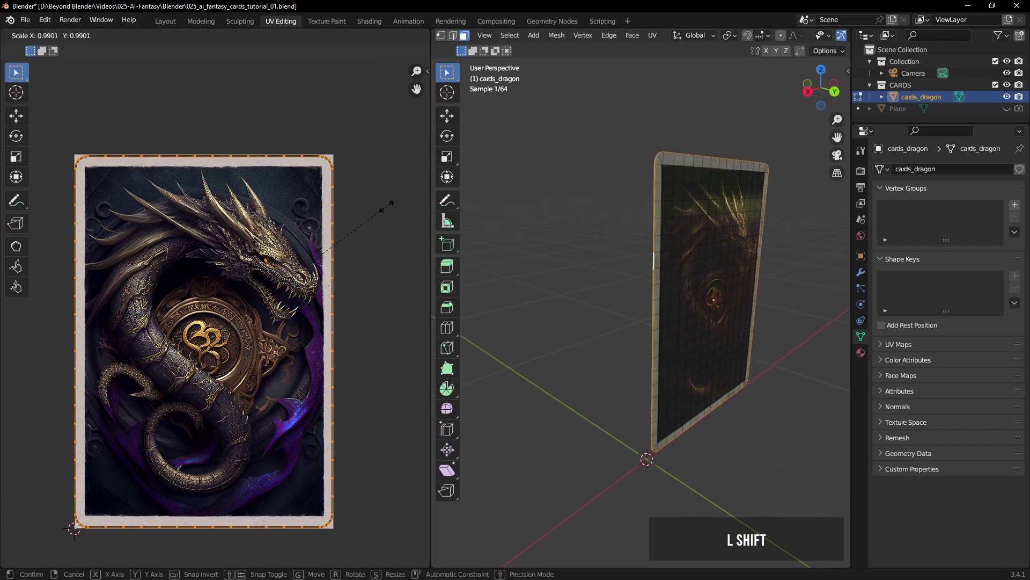
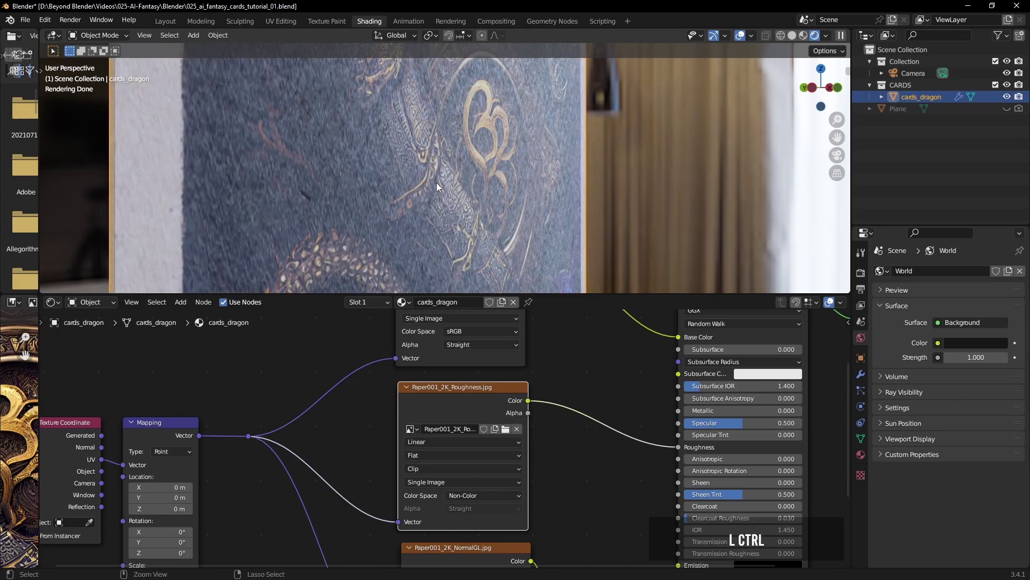
# Orbit close over the card to inspect the paper surface and dragon artwork
pyautogui.click(488, 391)
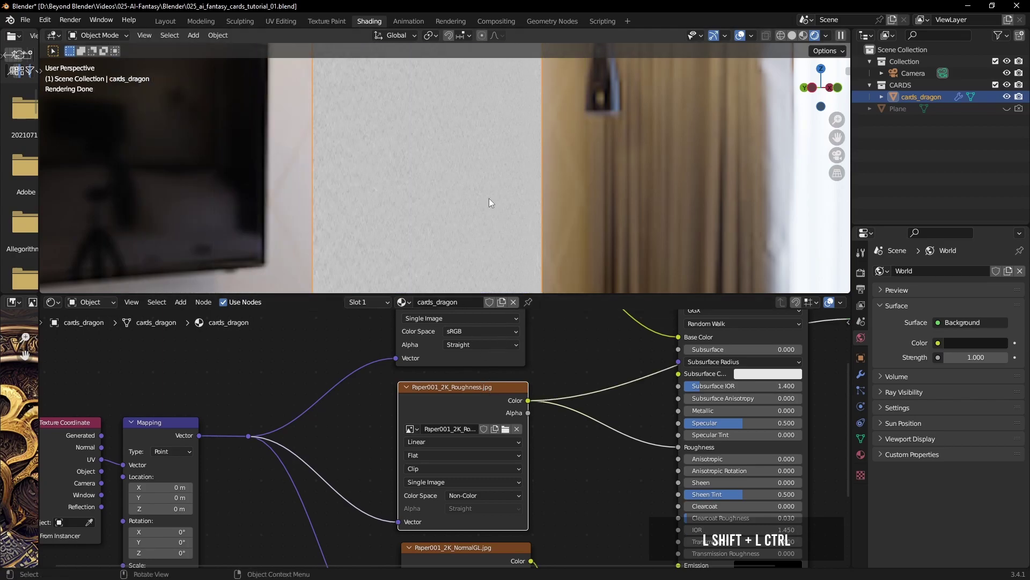
pyautogui.middleClick(482, 188)
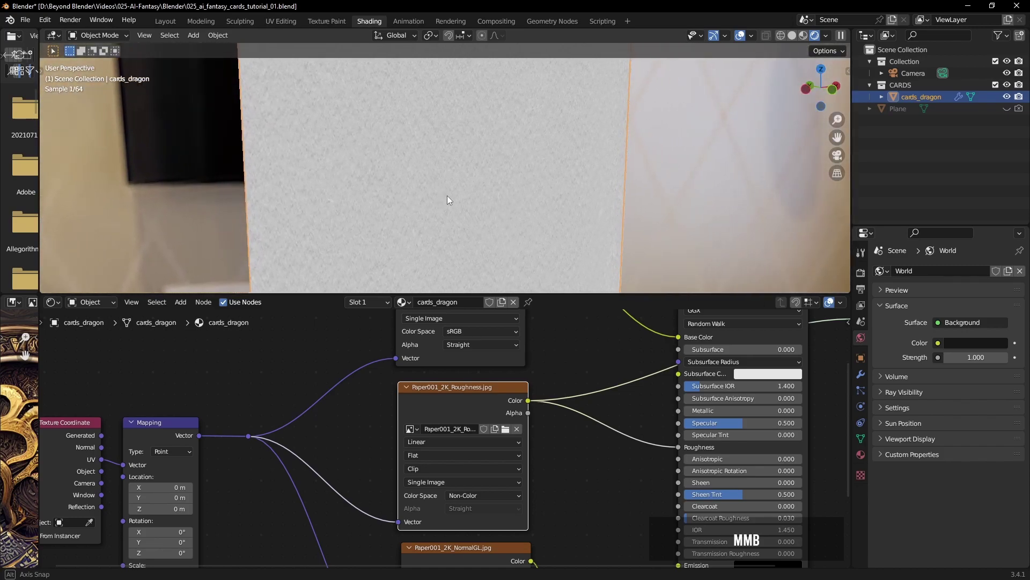
pyautogui.scroll(-3)
pyautogui.middleClick(711, 375)
pyautogui.click(620, 361)
pyautogui.middleClick(486, 211)
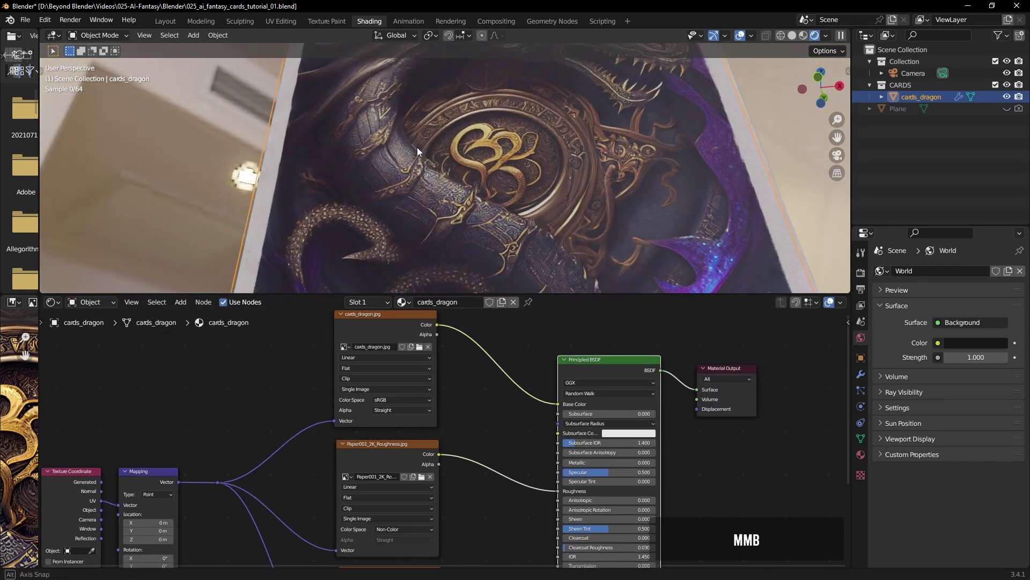
pyautogui.scroll(-3)
pyautogui.middleClick(494, 168)
pyautogui.middleClick(505, 188)
pyautogui.scroll(-3)
pyautogui.scroll(-3)
pyautogui.scroll(-3)
# Pan the node view into place and save the file
pyautogui.middleClick(498, 417)
pyautogui.scroll(3)
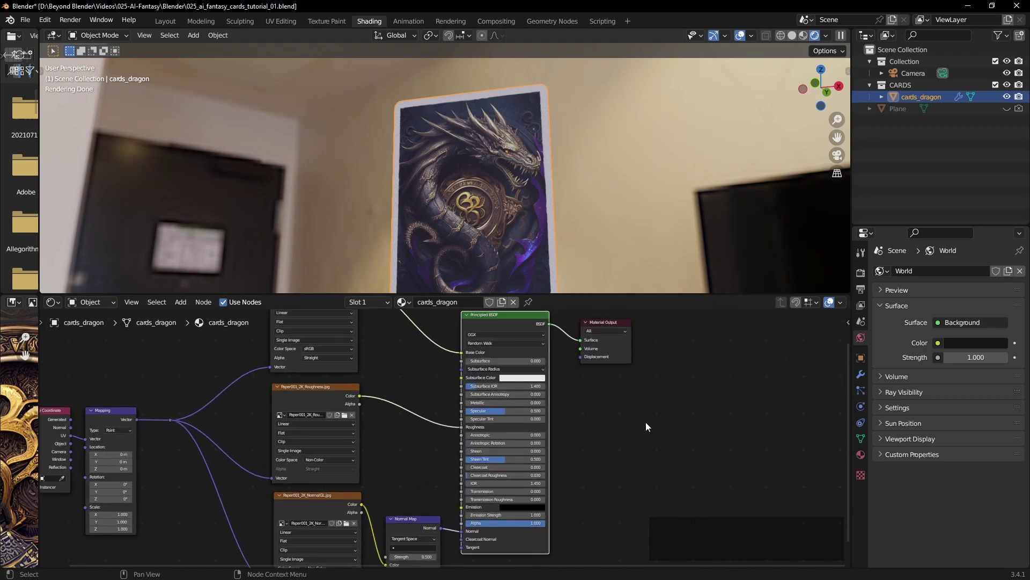
pyautogui.middleClick(647, 424)
pyautogui.scroll(-3)
pyautogui.middleClick(718, 446)
pyautogui.press('ctrl+s')
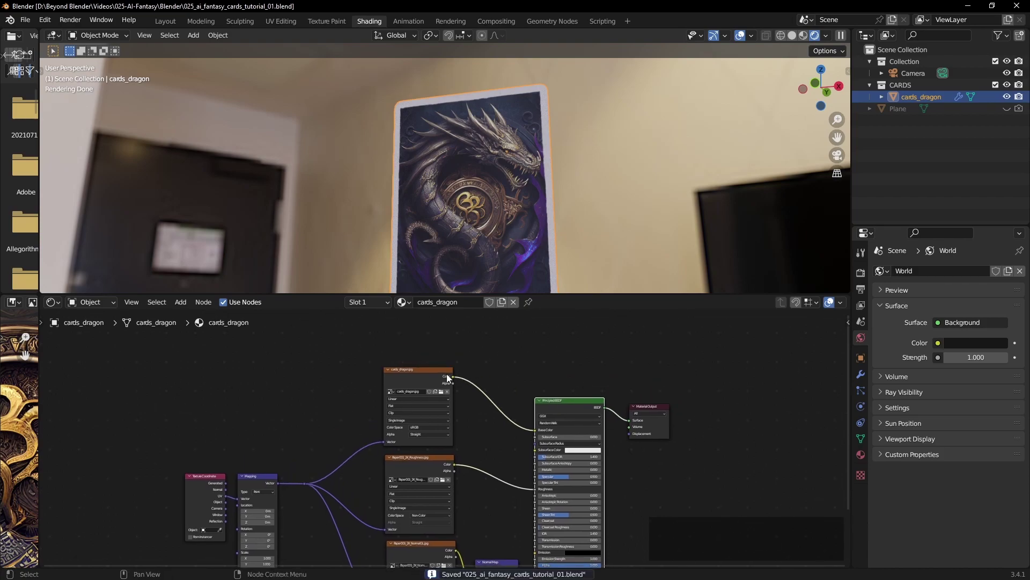
# Duplicate the cards_dragon image texture node and place the copy above the original
pyautogui.click(424, 374)
pyautogui.press('shift+d')
pyautogui.click(426, 367)
# Browse the Textures folder and load cards_dragon.jpg into the card's colour Image Texture node
pyautogui.middleClick(325, 476)
pyautogui.click(306, 548)
pyautogui.scroll(3)
pyautogui.click(454, 356)
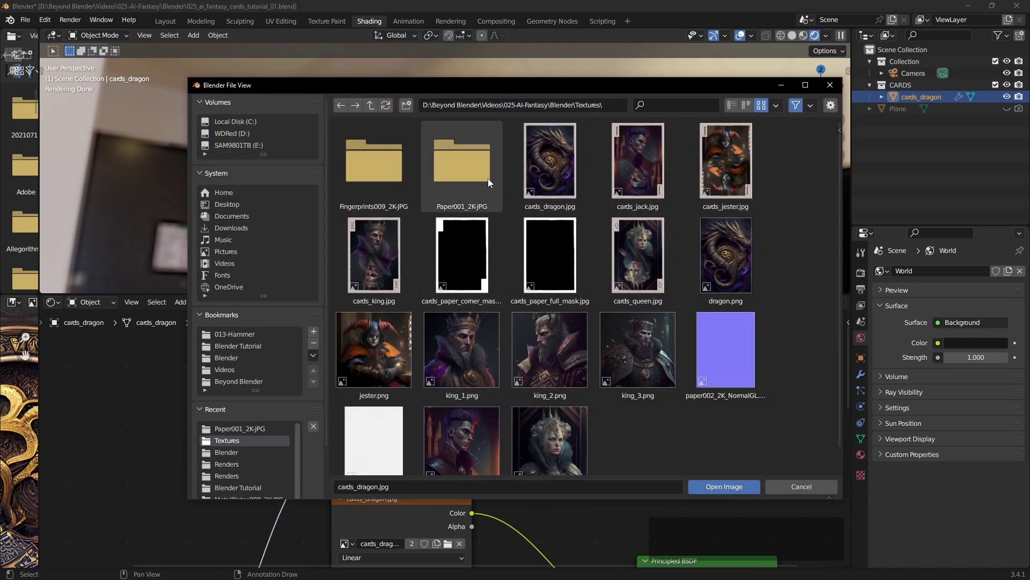
pyautogui.click(558, 248)
pyautogui.click(728, 492)
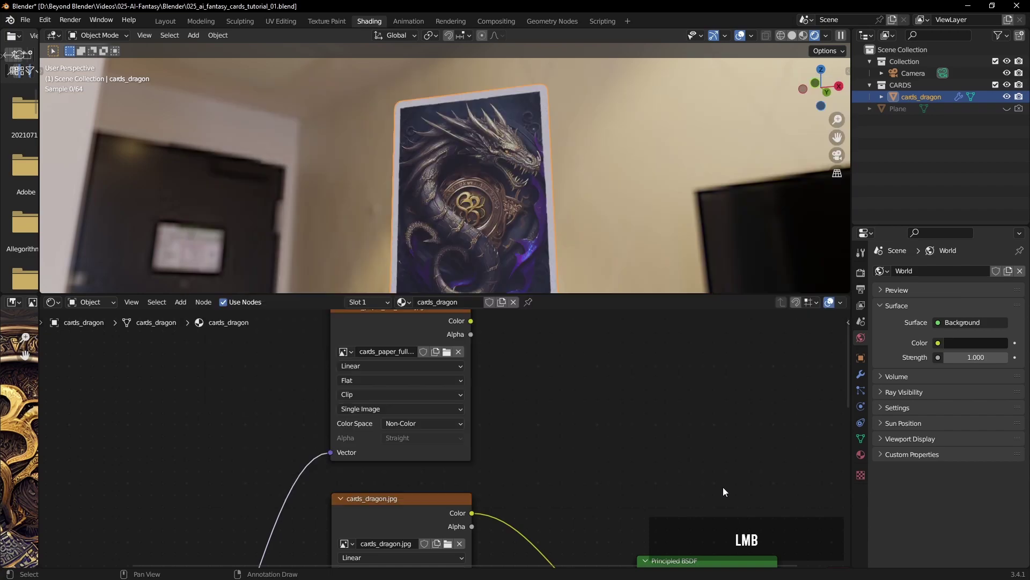
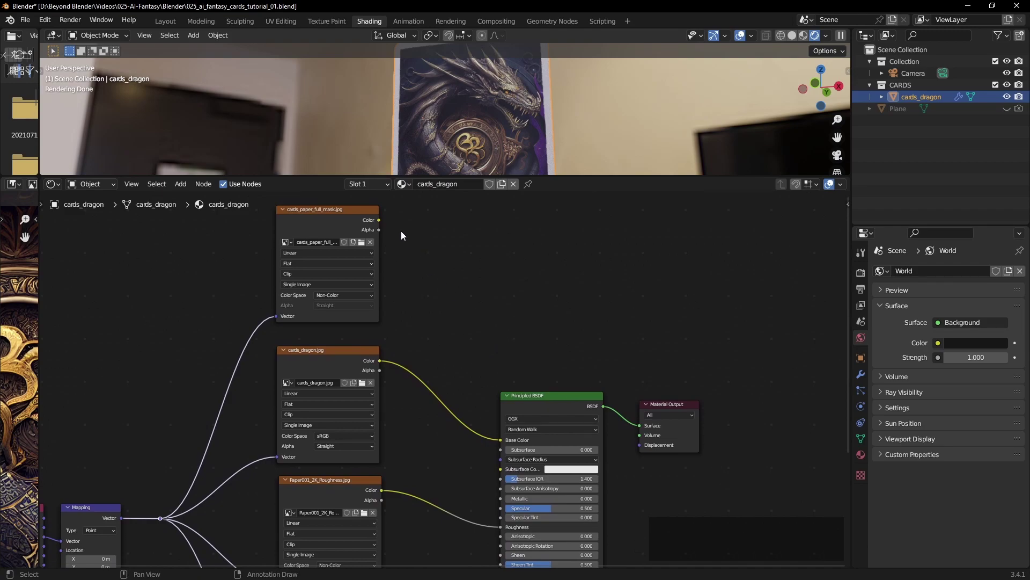
# Link the cards_paper_full_mask Color output to the Principled BSDF Metallic input
pyautogui.click(384, 224)
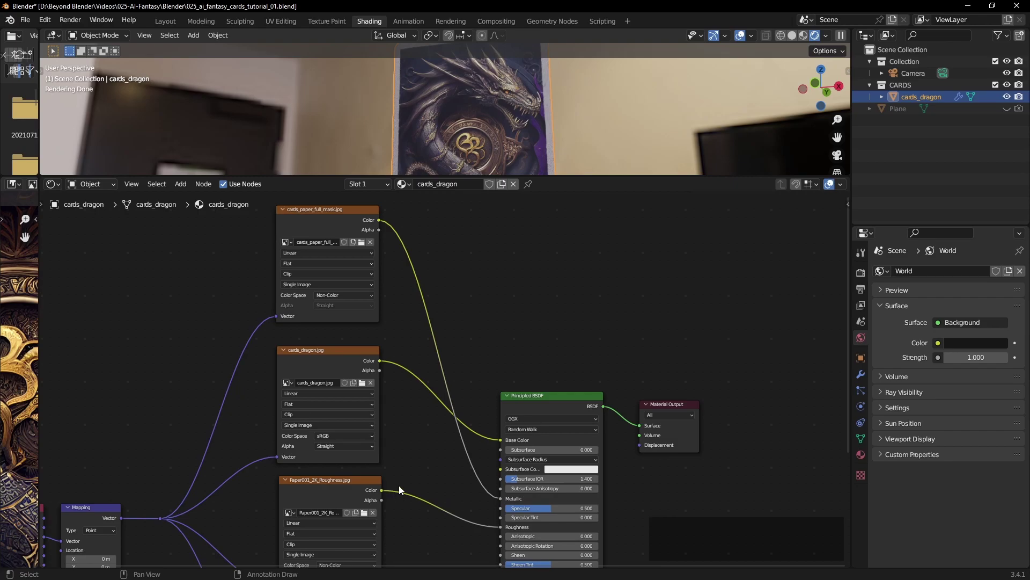
pyautogui.middleClick(498, 128)
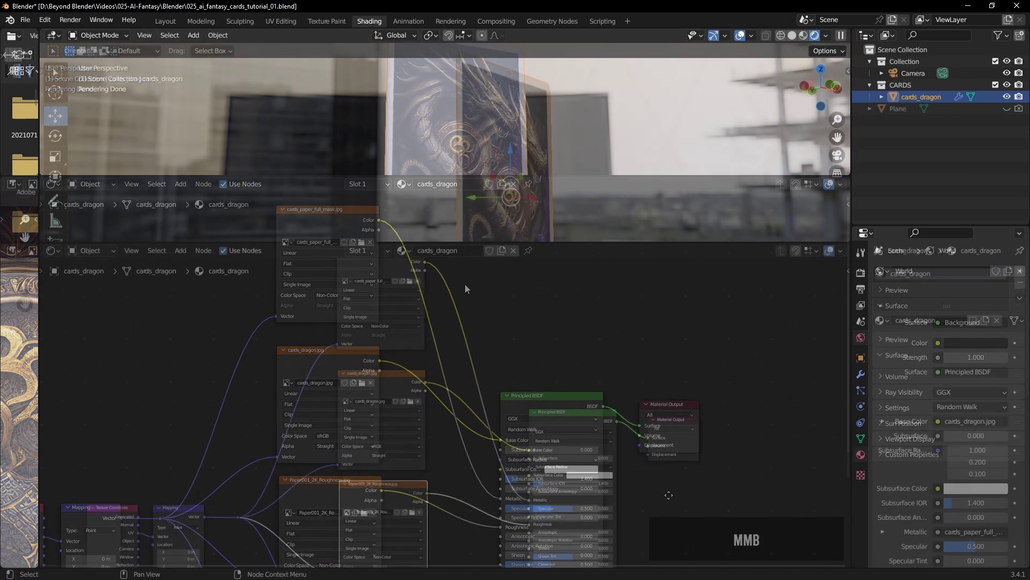
# Insert a ColorRamp converter node on the paper-mask-to-Metallic link and adjust its stops
pyautogui.middleClick(467, 314)
pyautogui.click(401, 262)
pyautogui.press('shift+s')
pyautogui.click(465, 435)
pyautogui.click(554, 303)
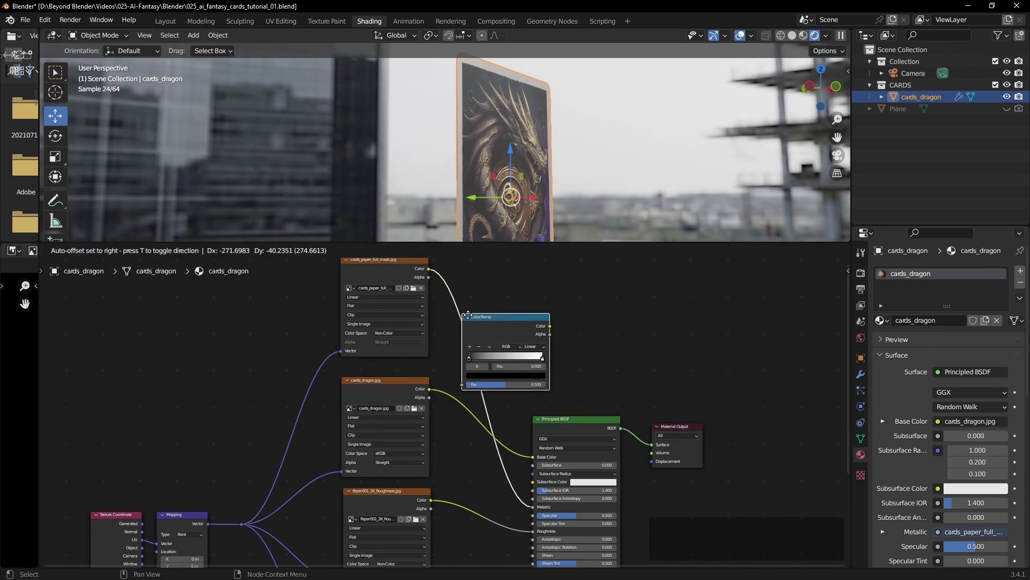
pyautogui.click(459, 301)
pyautogui.click(486, 335)
pyautogui.click(505, 342)
# Return to the Layout workspace and select the dragon card, orbiting to face it
pyautogui.middleClick(521, 178)
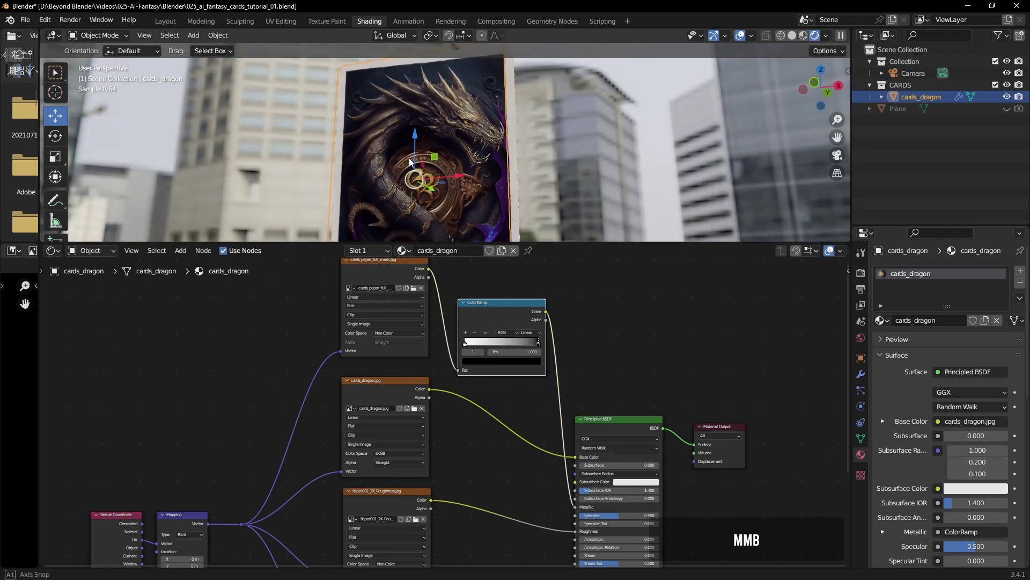
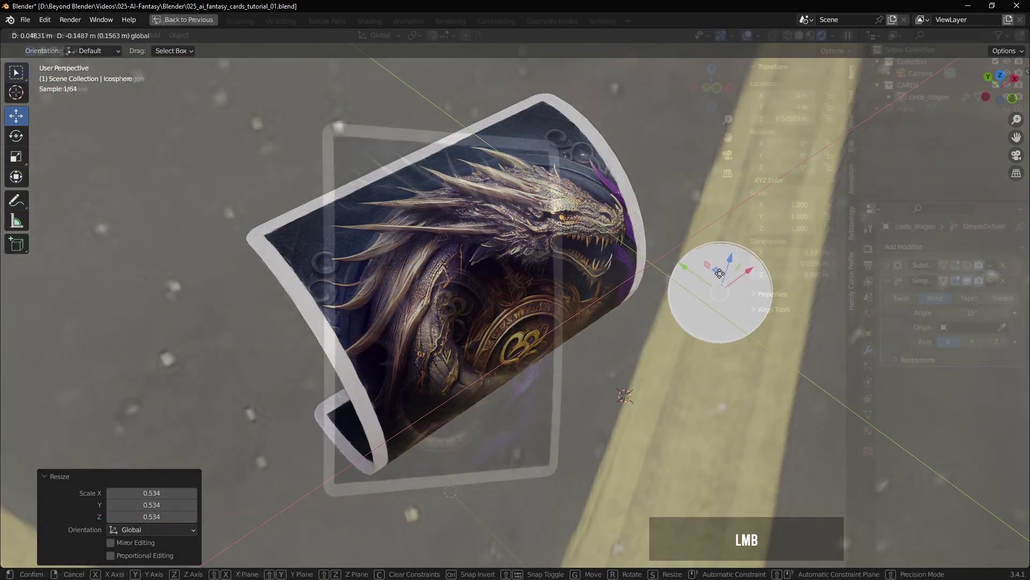
pyautogui.click(501, 259)
pyautogui.middleClick(688, 320)
pyautogui.click(969, 283)
pyautogui.middleClick(623, 239)
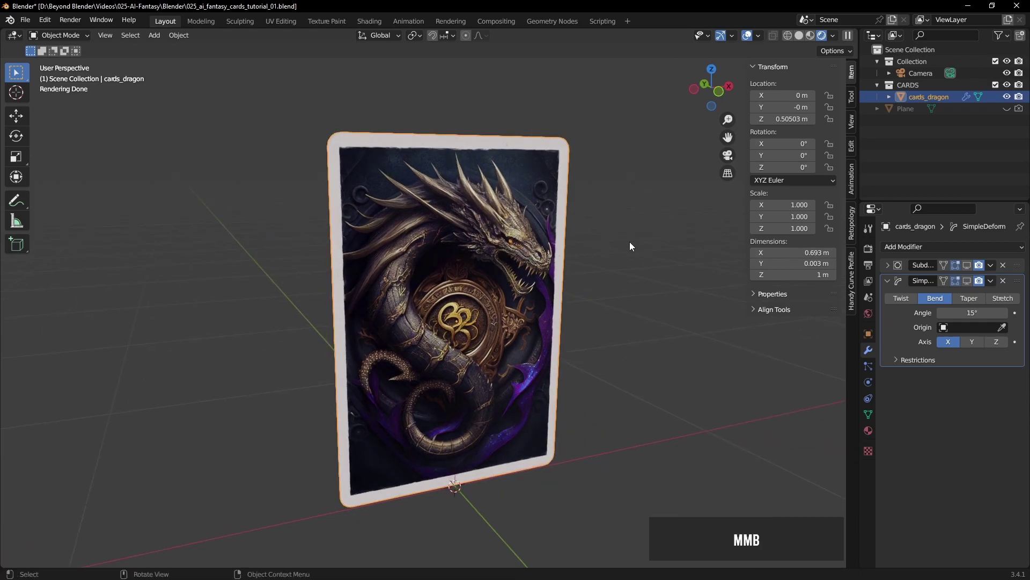
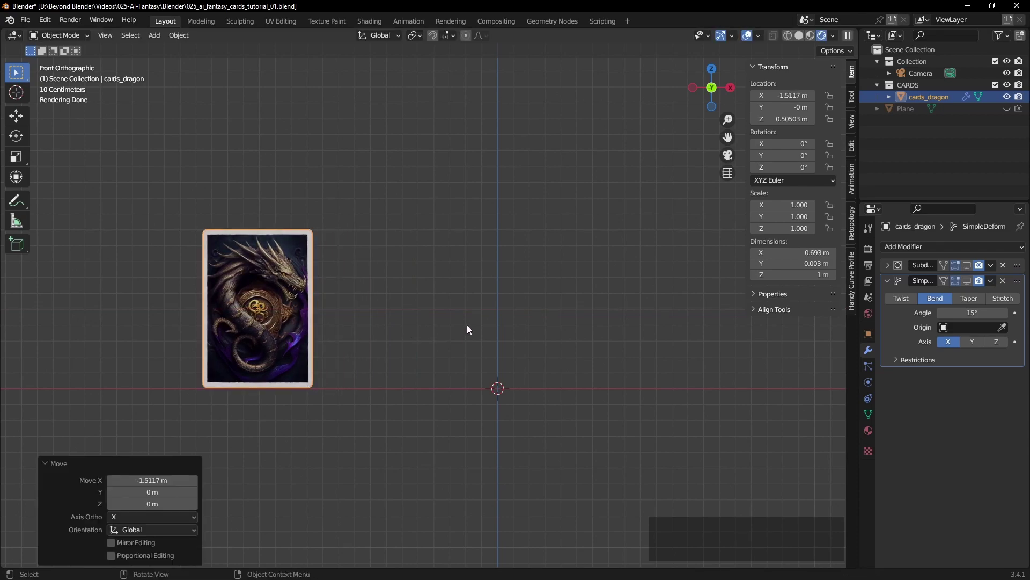
# Duplicate the dragon card along X to its right and rename the copy cards_jester
pyautogui.press('shift+d')
pyautogui.press('x')
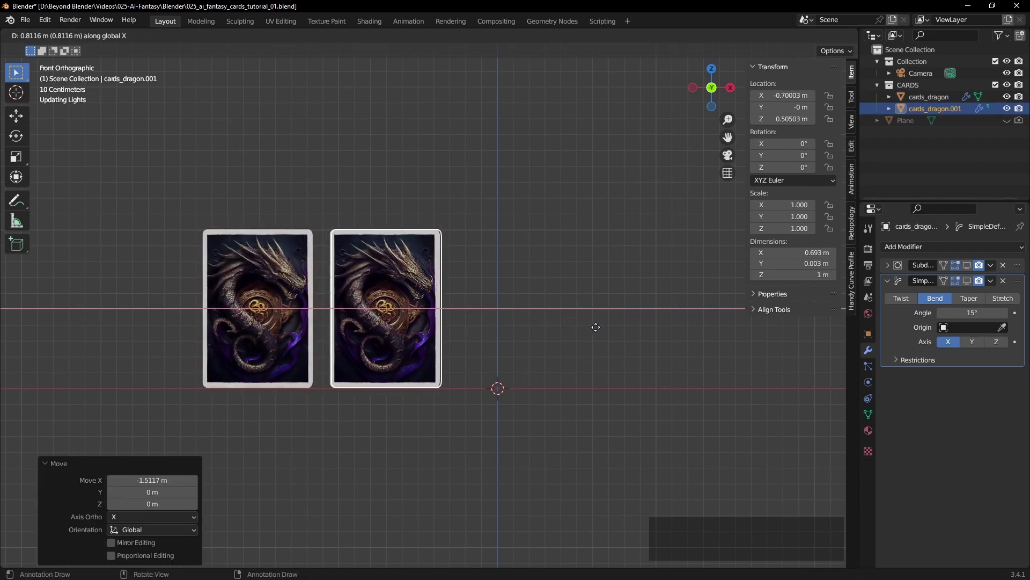
pyautogui.click(594, 332)
pyautogui.middleClick(485, 297)
pyautogui.click(946, 112)
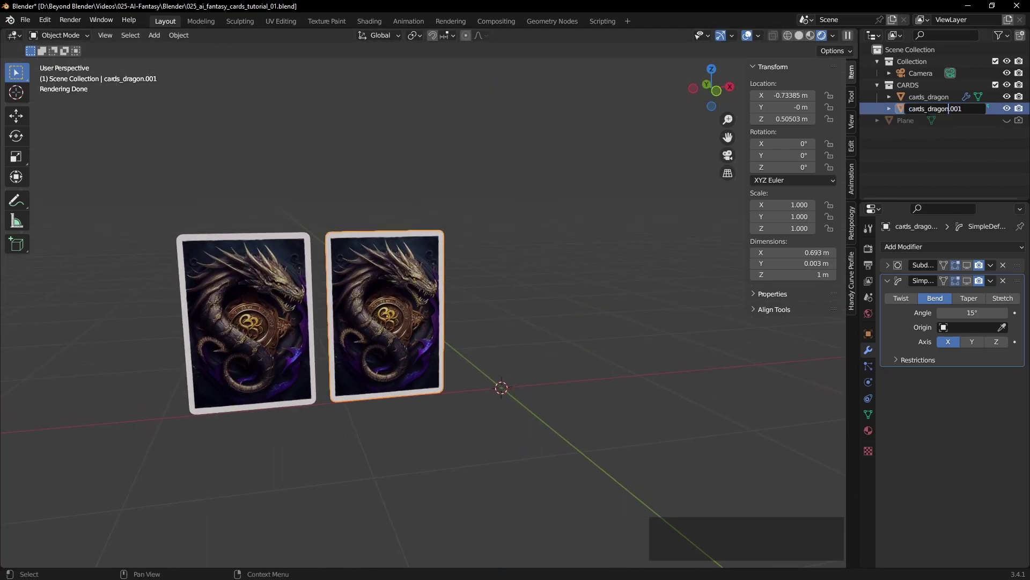
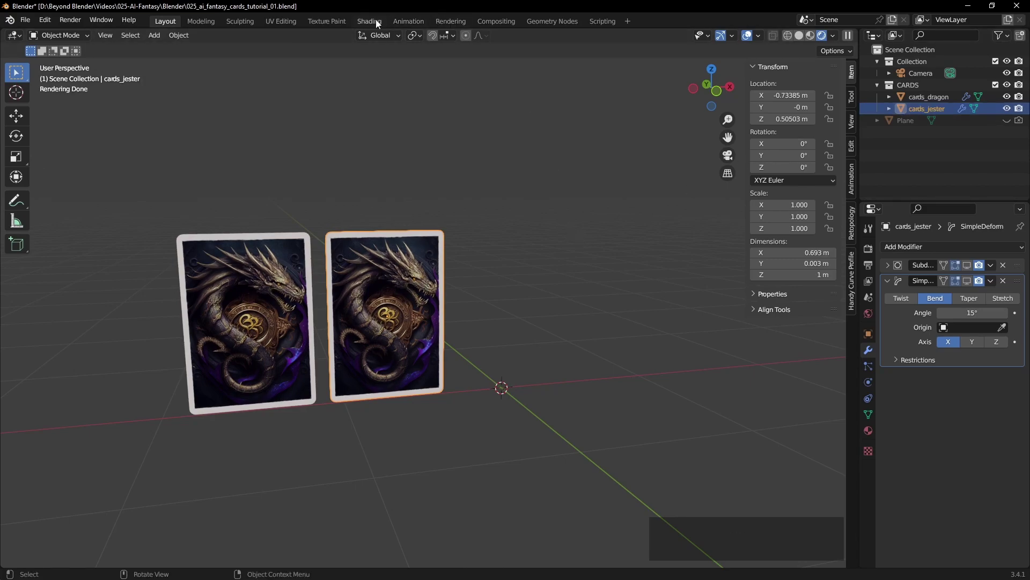
# In Shading, make the copy's material single-user and swap its colour texture to cards_jester.jpg
pyautogui.click(378, 24)
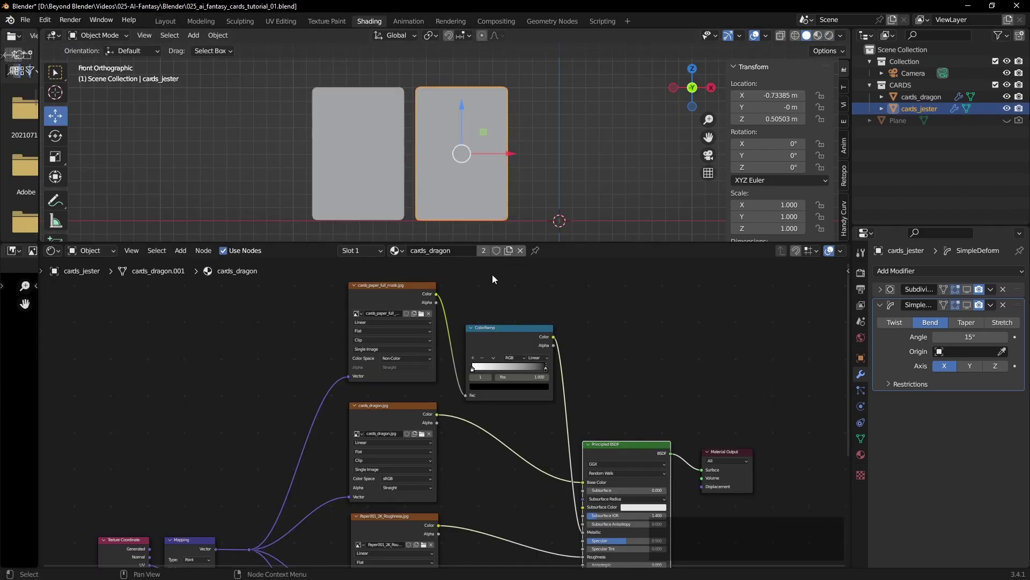
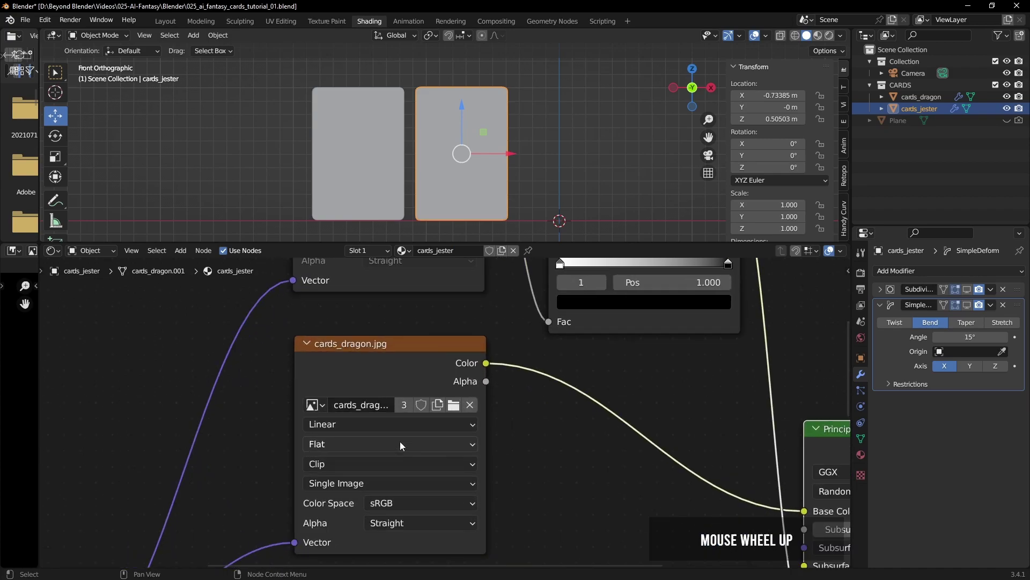
pyautogui.click(455, 408)
pyautogui.click(729, 169)
pyautogui.click(738, 486)
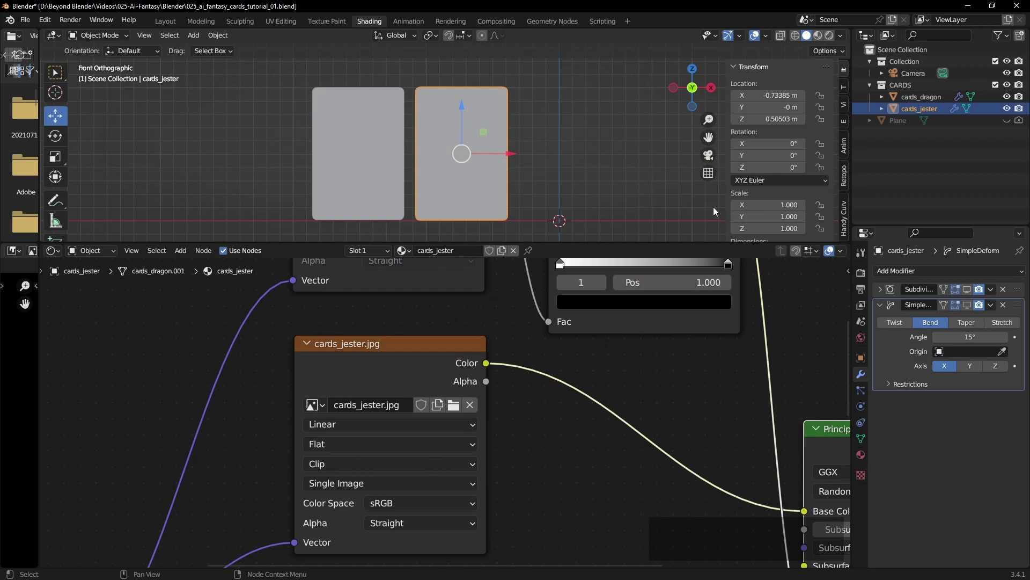
# Switch to rendered preview and inspect the jester card's edges and corners
pyautogui.click(833, 39)
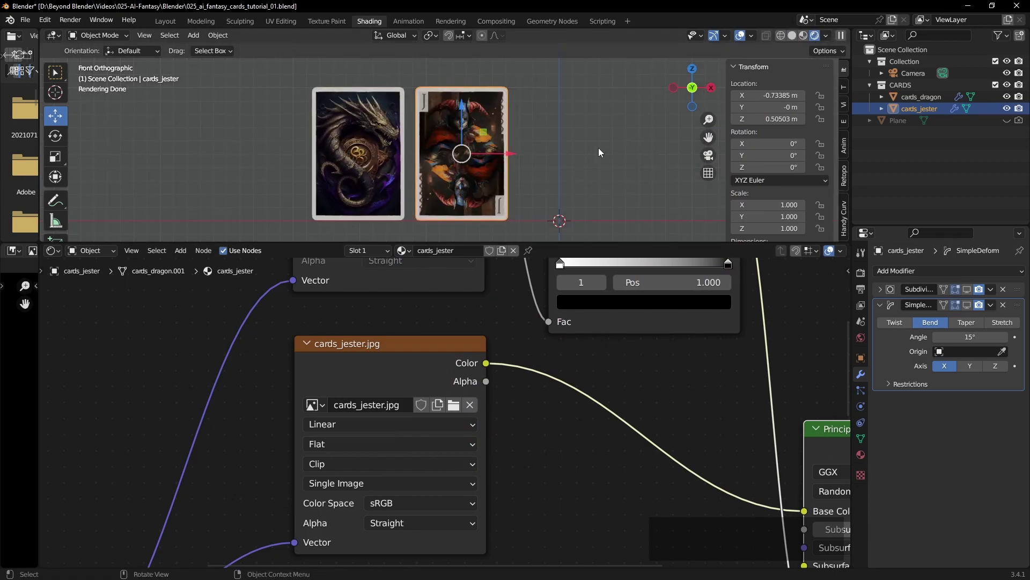
pyautogui.scroll(-3)
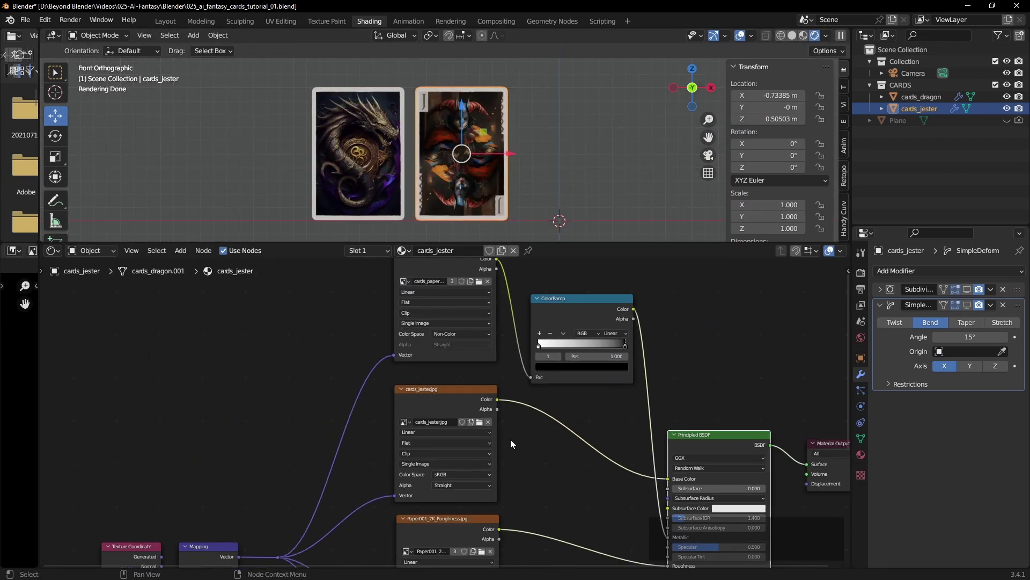
pyautogui.click(557, 193)
pyautogui.middleClick(547, 200)
pyautogui.scroll(3)
pyautogui.middleClick(544, 190)
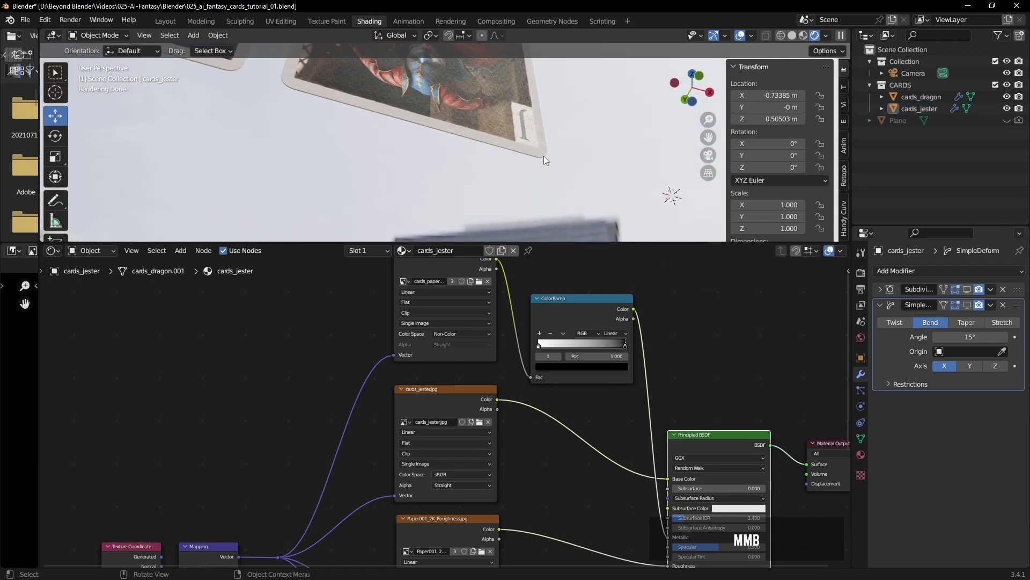
pyautogui.middleClick(541, 136)
pyautogui.scroll(-3)
pyautogui.scroll(3)
# Replace the jester card's mask image with cards_paper_corner_mask.jpg and check both cards
pyautogui.click(482, 336)
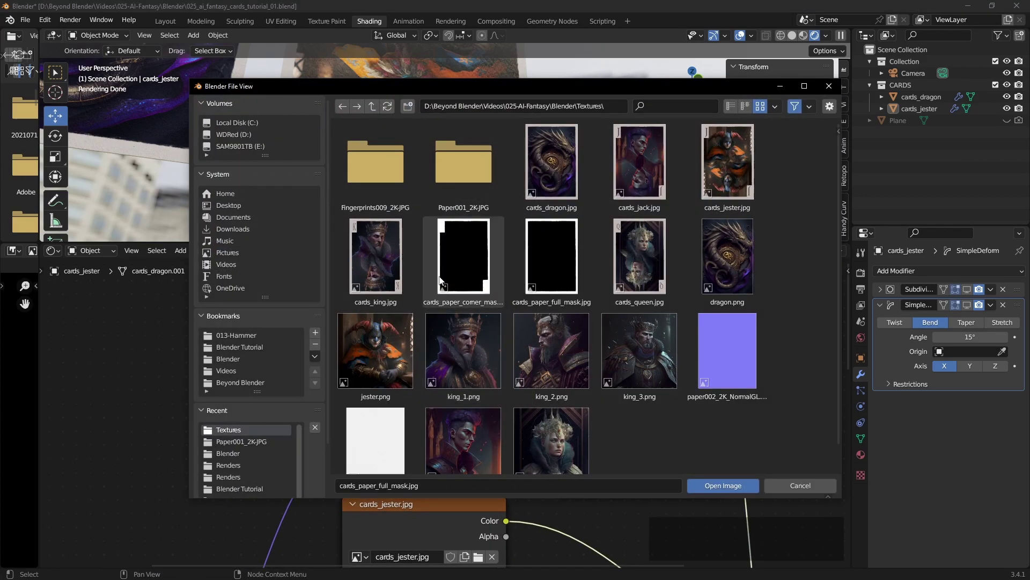
pyautogui.click(471, 254)
pyautogui.click(722, 489)
pyautogui.middleClick(511, 190)
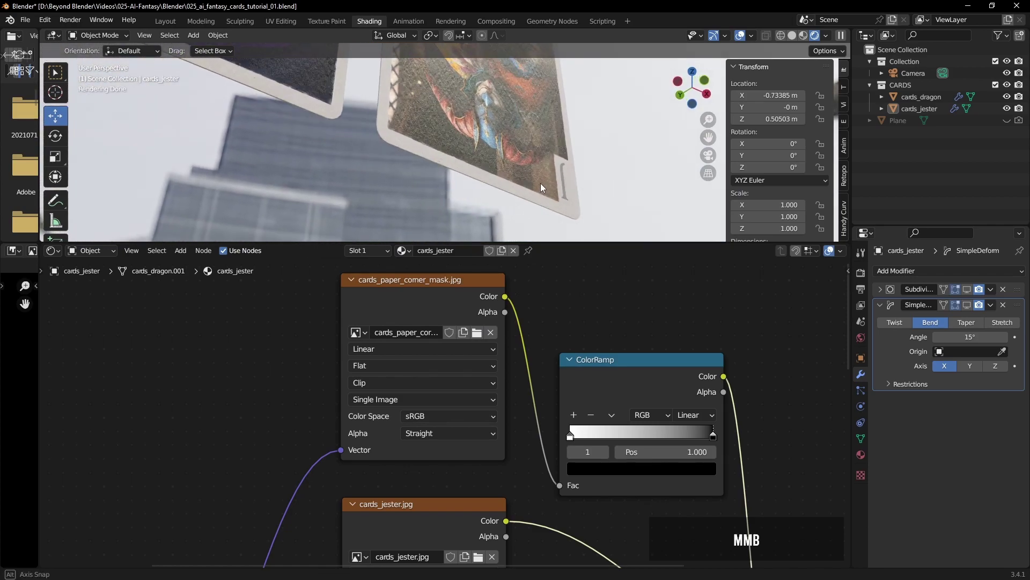
pyautogui.scroll(-3)
pyautogui.middleClick(546, 124)
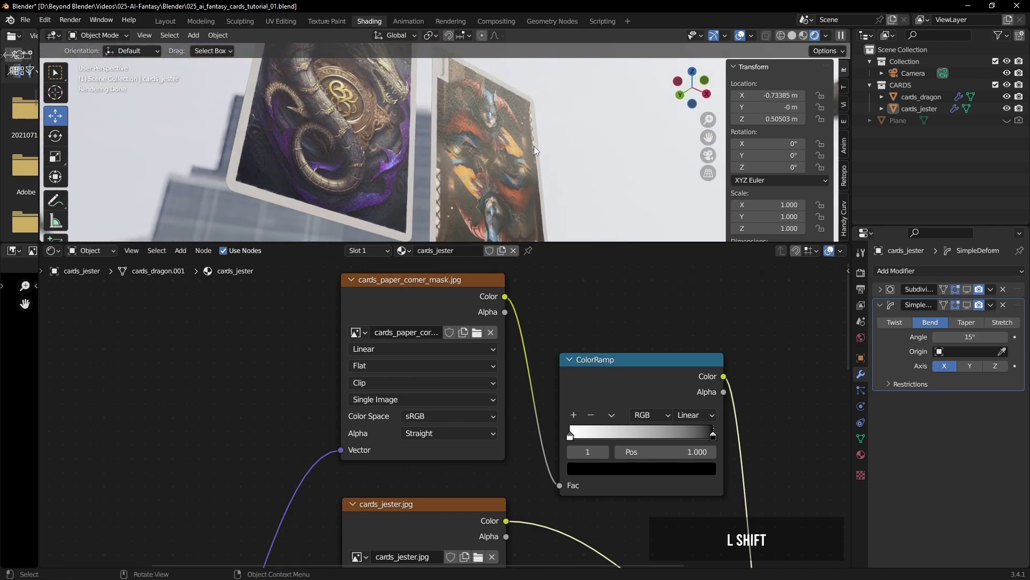
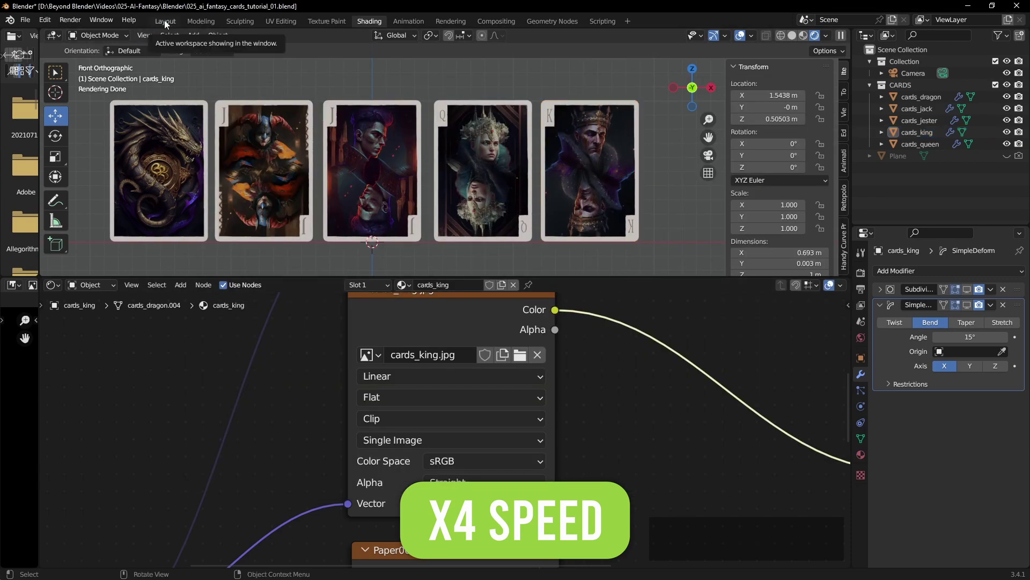
pyautogui.click(166, 23)
pyautogui.click(593, 184)
pyautogui.middleClick(548, 193)
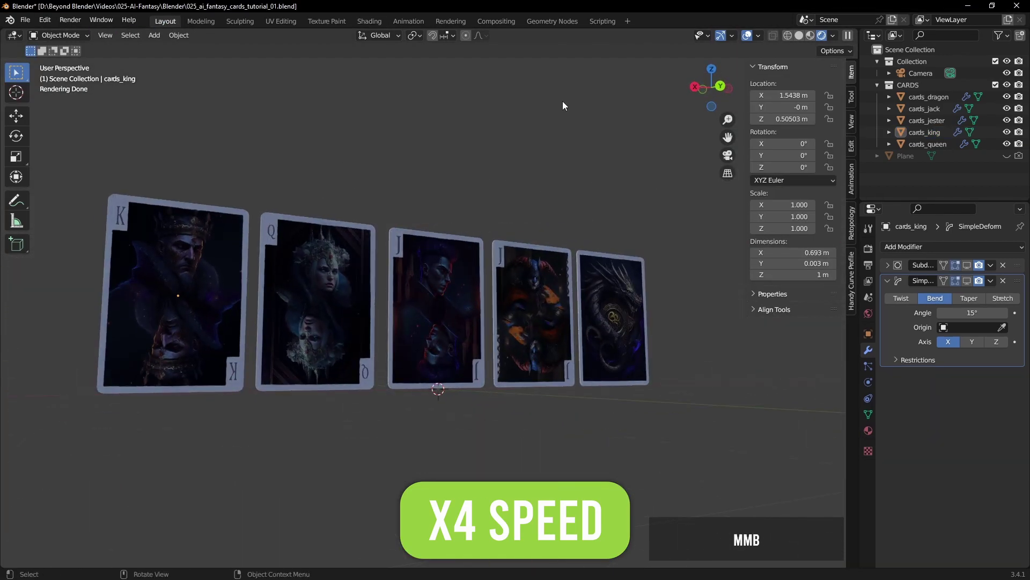
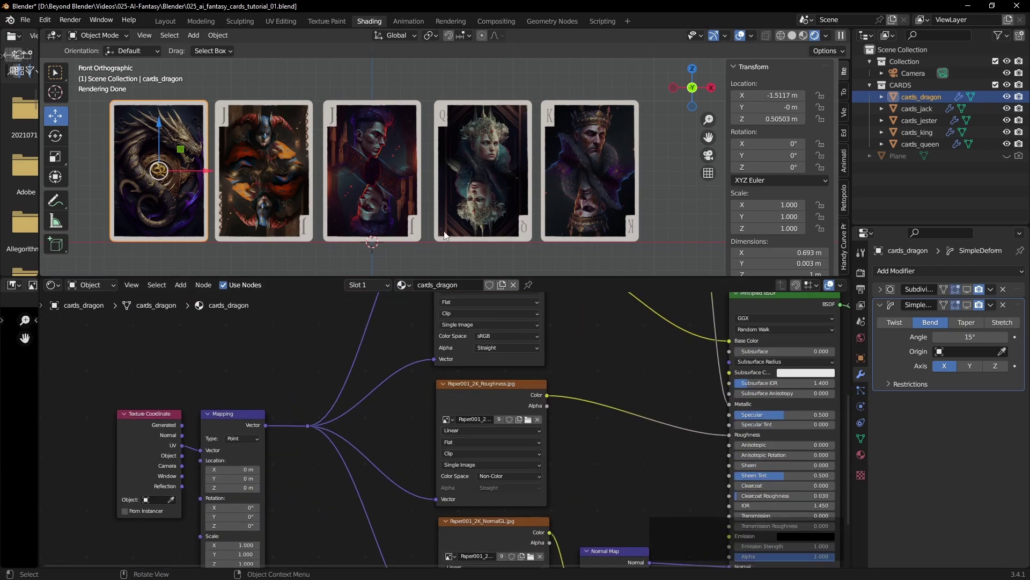
# Isolate the dragon card in the viewport and drag its NormalGL texture and Normal Map nodes lower
pyautogui.middleClick(401, 184)
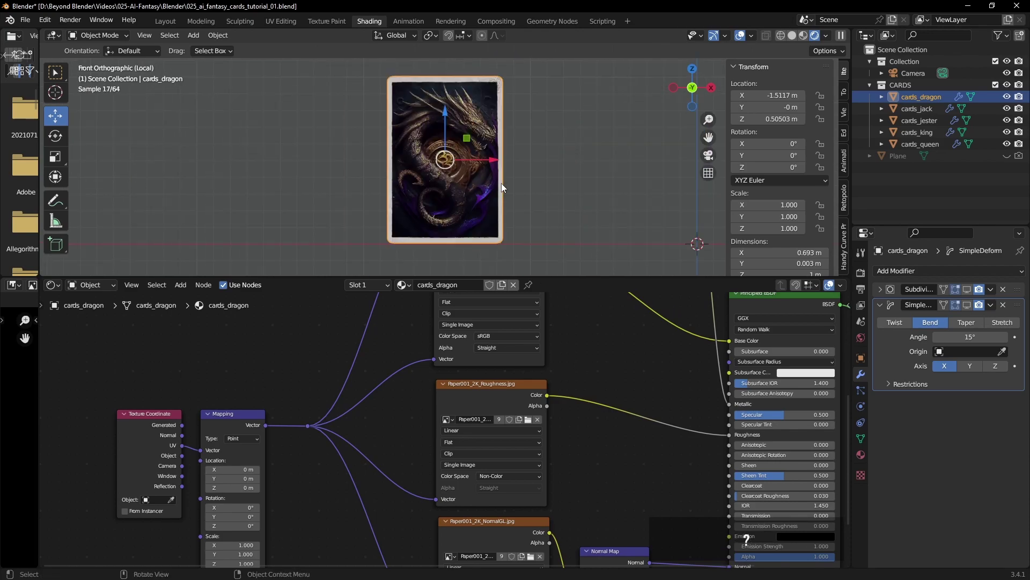
pyautogui.middleClick(439, 150)
pyautogui.scroll(3)
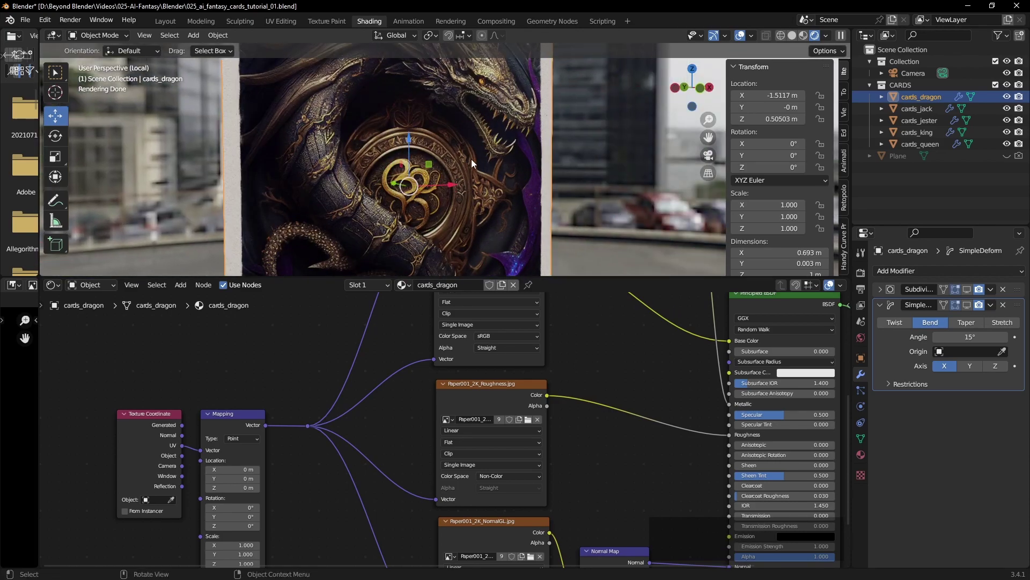
pyautogui.middleClick(485, 168)
pyautogui.scroll(-3)
pyautogui.click(632, 171)
pyautogui.scroll(-3)
pyautogui.middleClick(515, 469)
pyautogui.scroll(3)
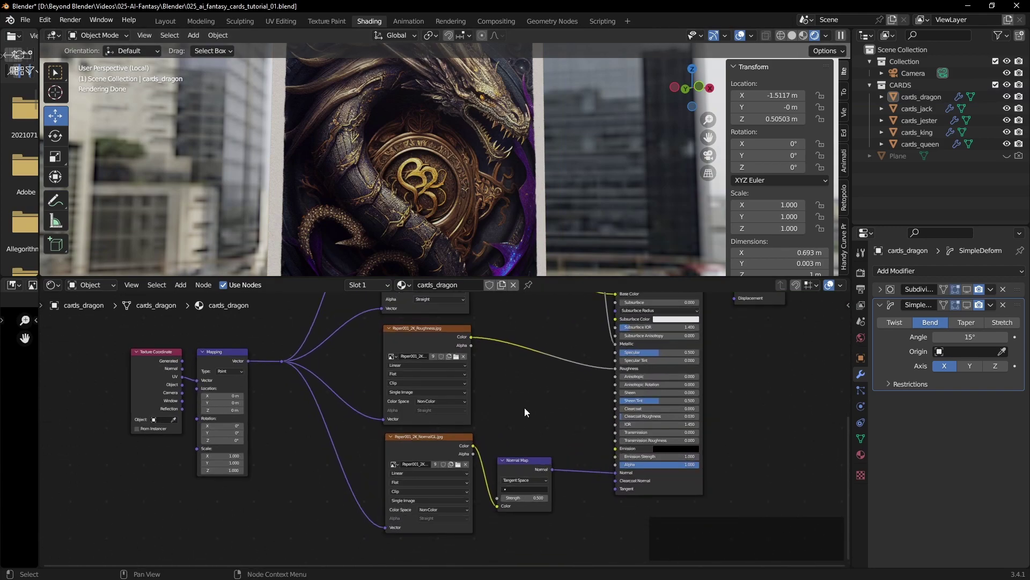
pyautogui.click(429, 438)
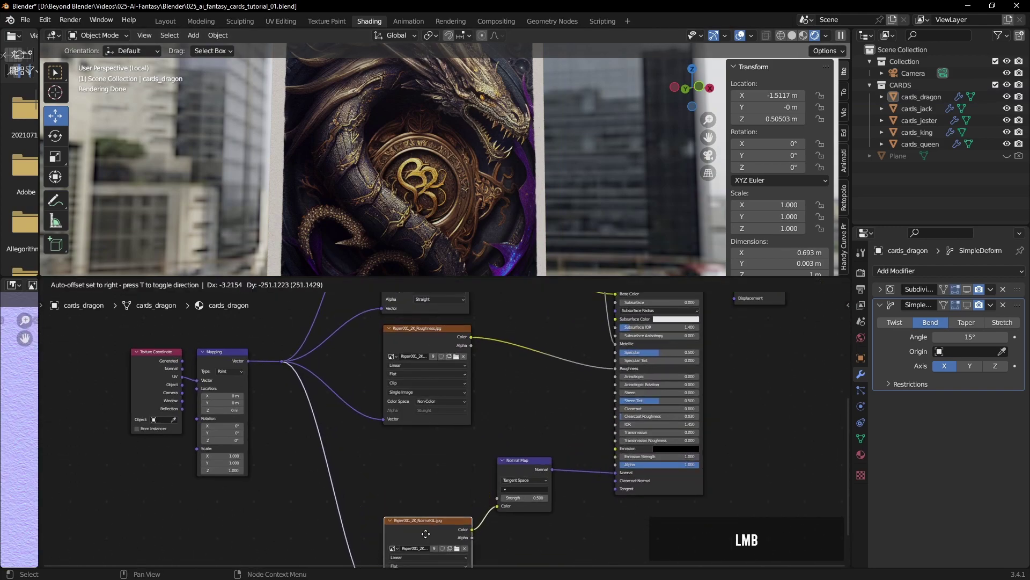
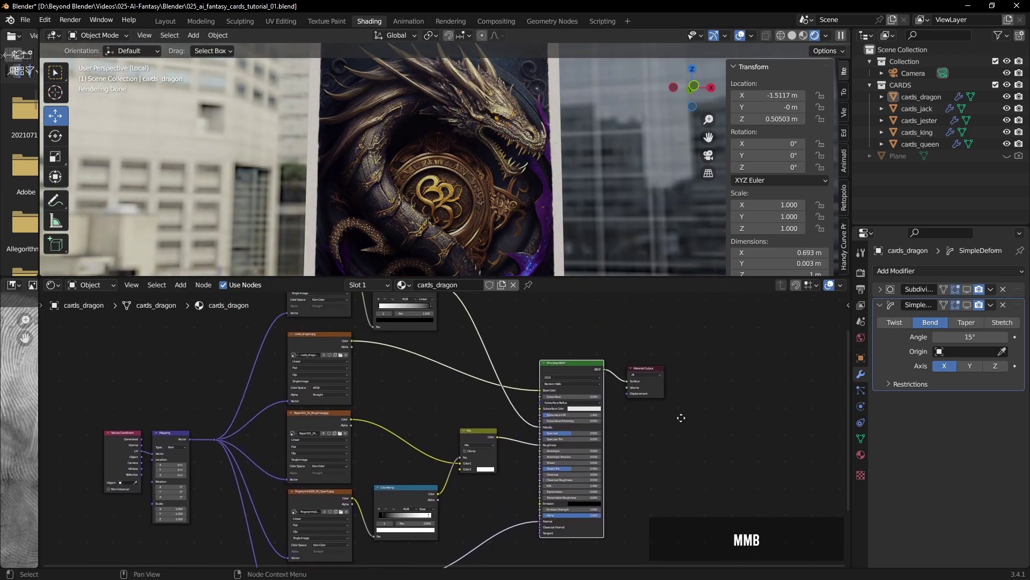
# Pan and zoom the node graph to frame the finished card's full node setup
pyautogui.scroll(-3)
pyautogui.middleClick(494, 164)
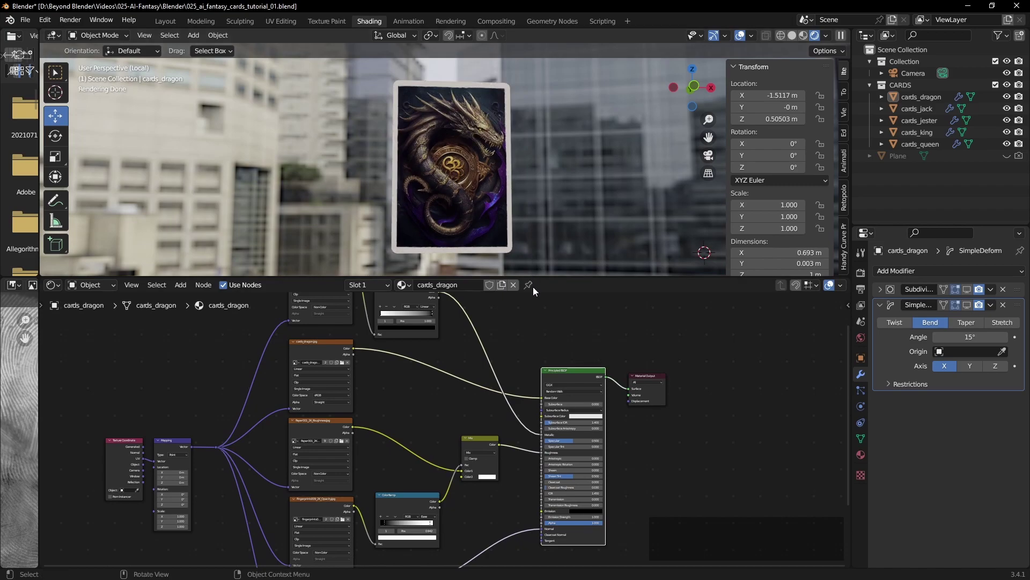
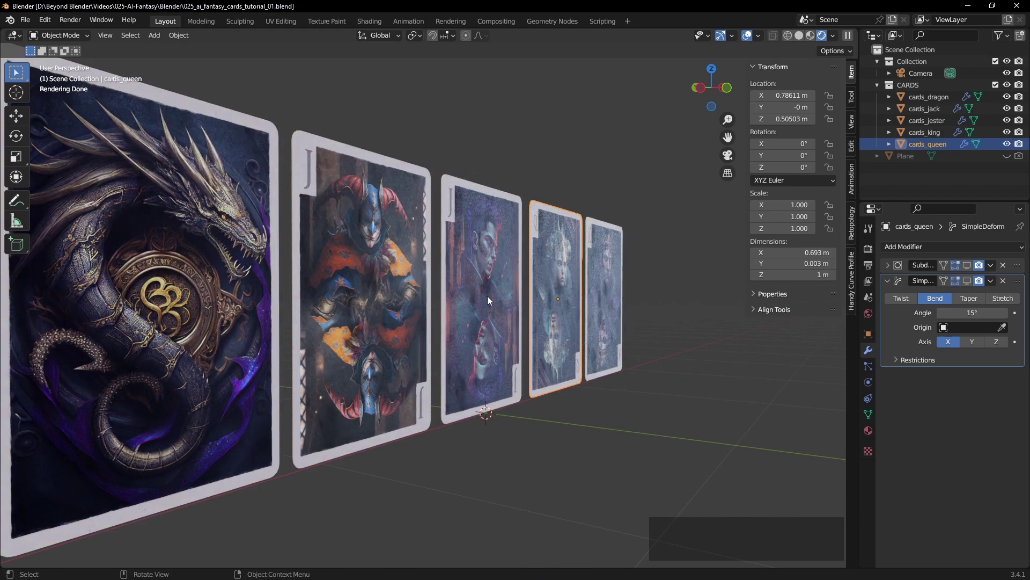
pyautogui.middleClick(423, 327)
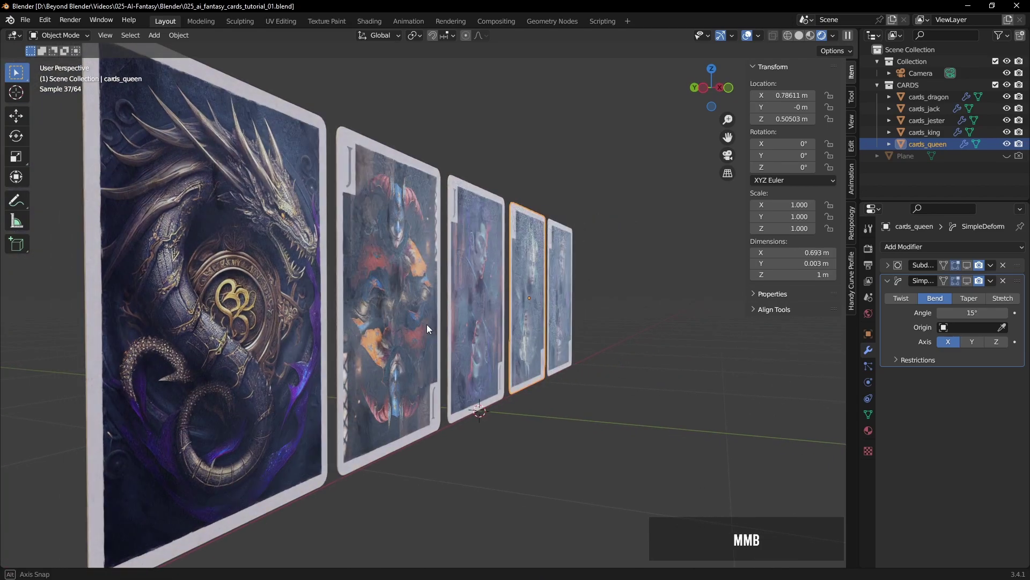
pyautogui.scroll(3)
pyautogui.middleClick(543, 294)
pyautogui.middleClick(645, 297)
pyautogui.scroll(-3)
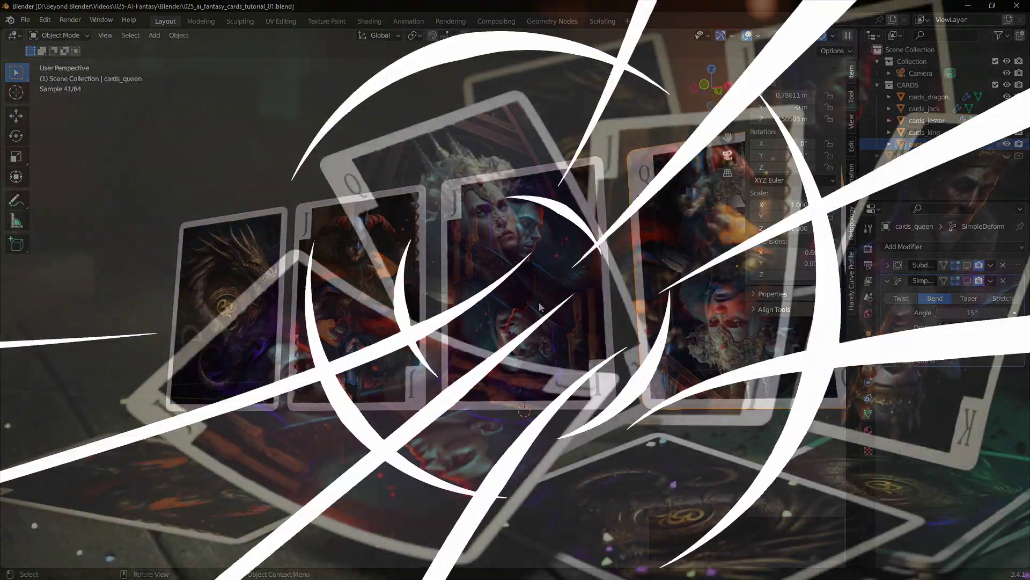